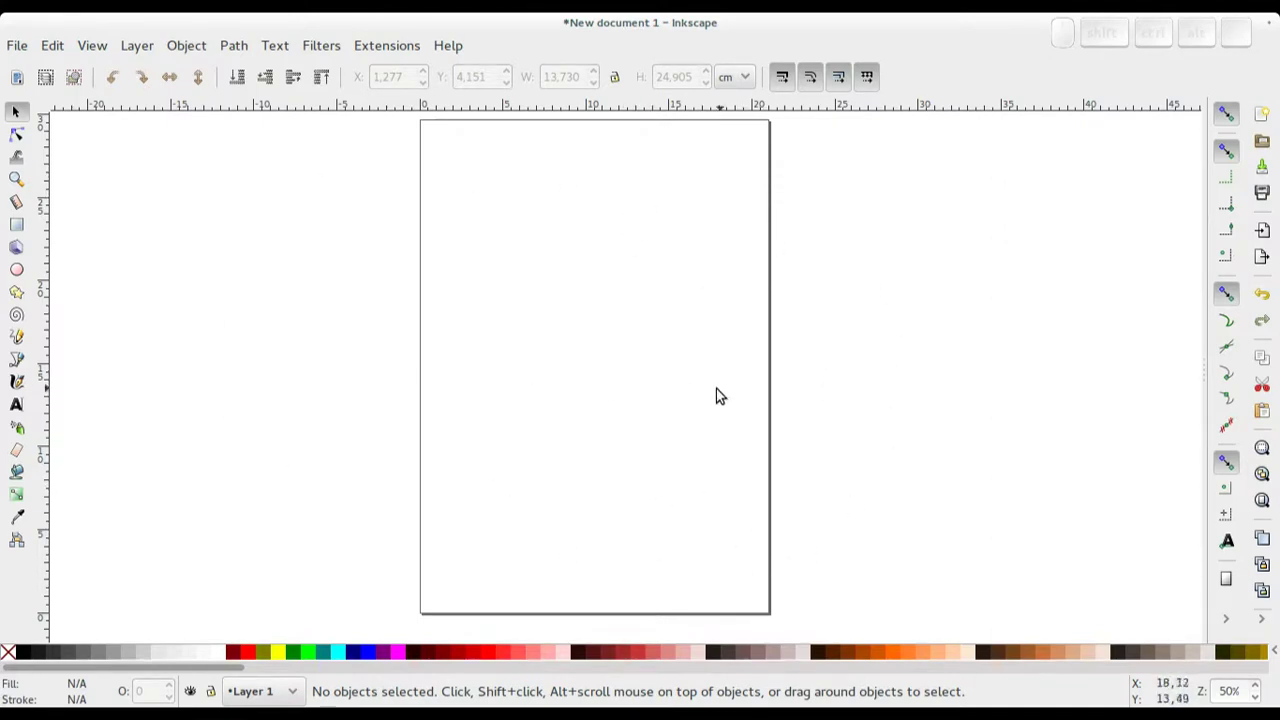
# Browse the Text menu briefly, then show the palette list with Inkscape default marked current.
pyautogui.moveTo(712, 383); pyautogui.dragTo(703, 405)
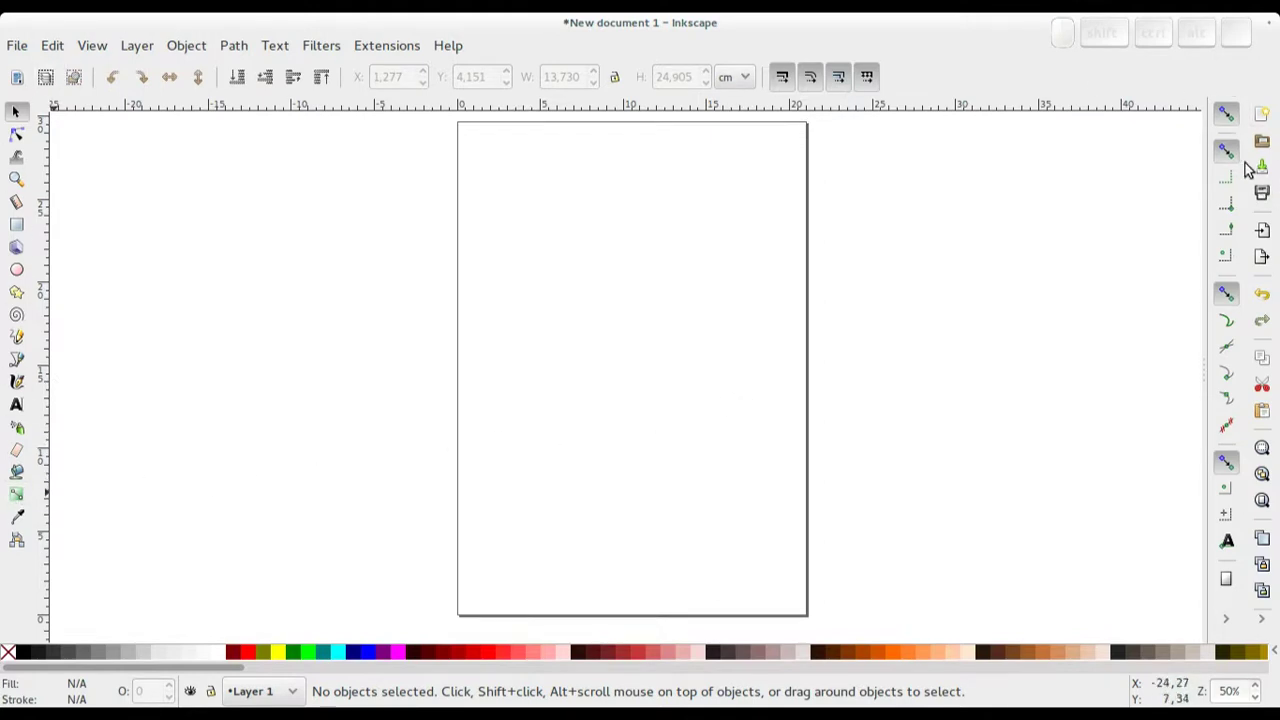
pyautogui.click(147, 48)
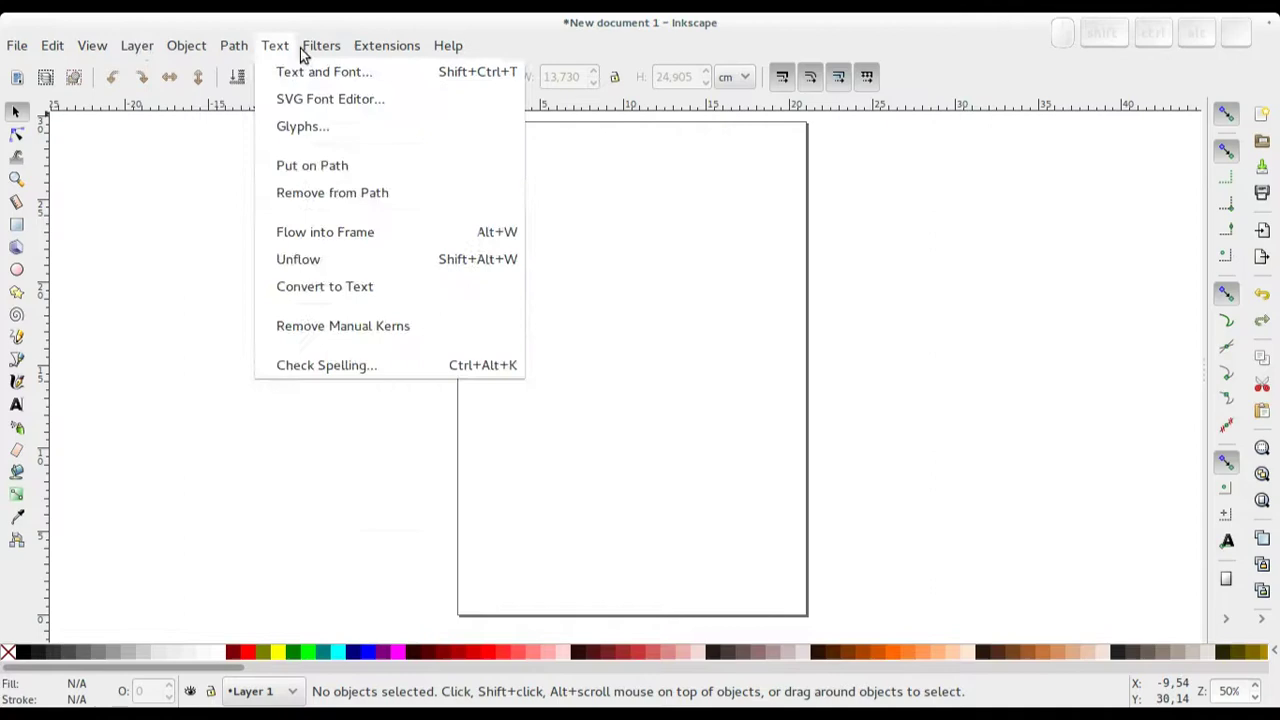
pyautogui.click(592, 35)
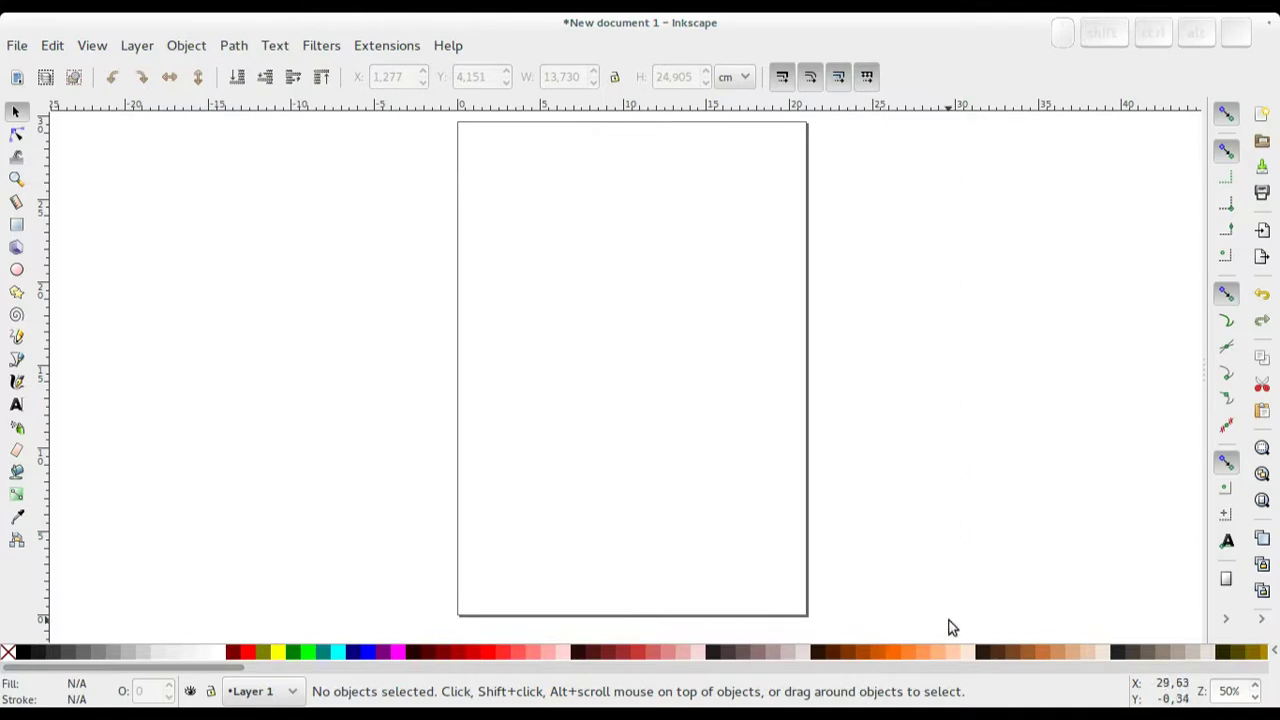
pyautogui.moveTo(141, 673); pyautogui.dragTo(189, 664)
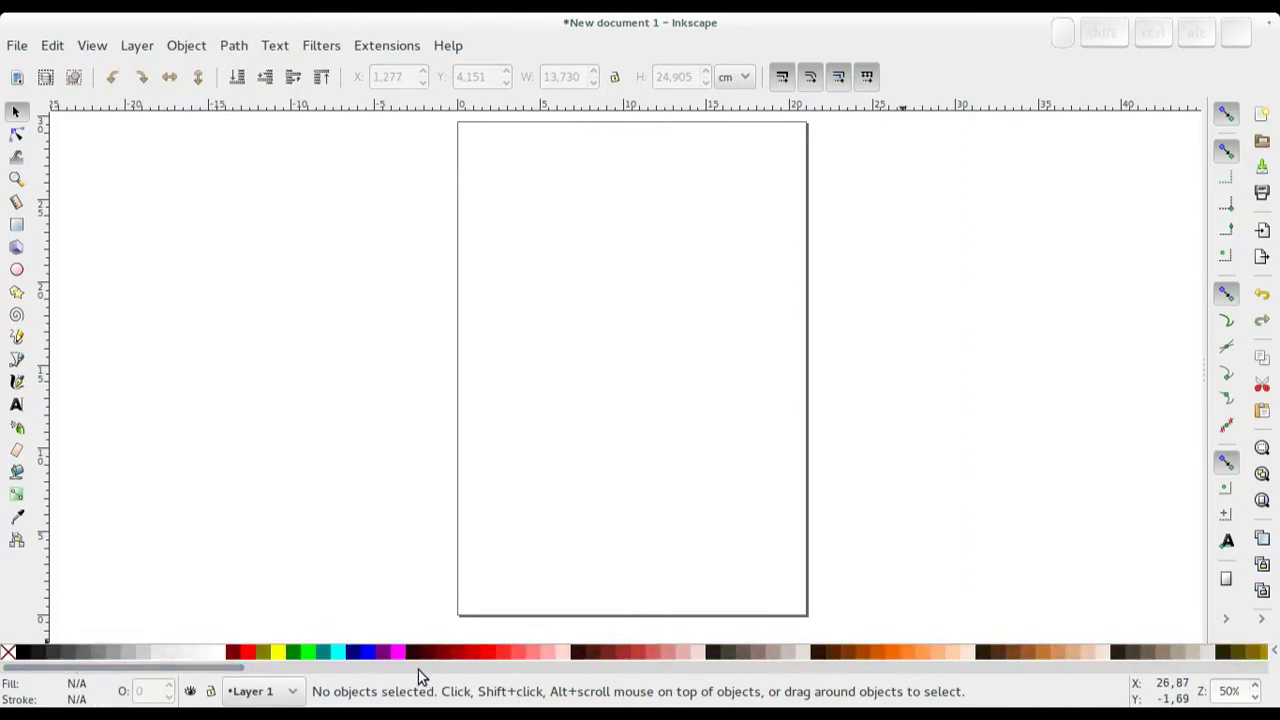
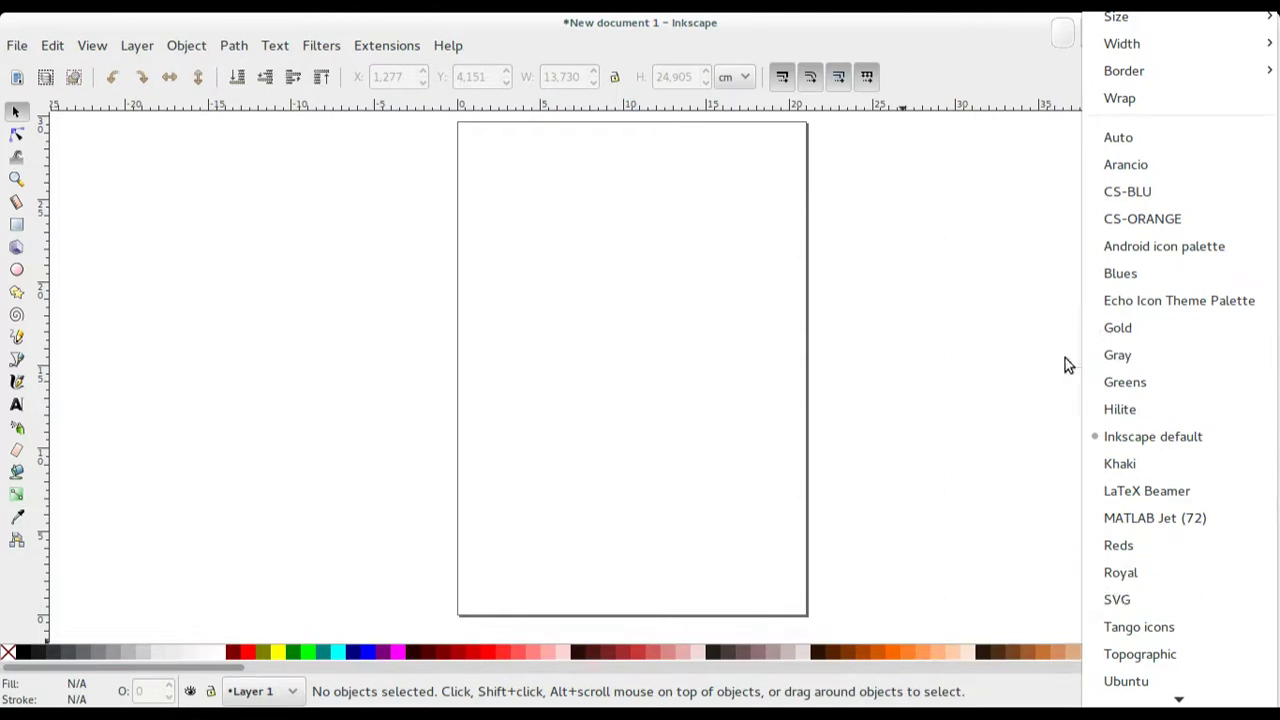
# Dismiss the palette list, keeping the Inkscape default swatches.
pyautogui.click(927, 30)
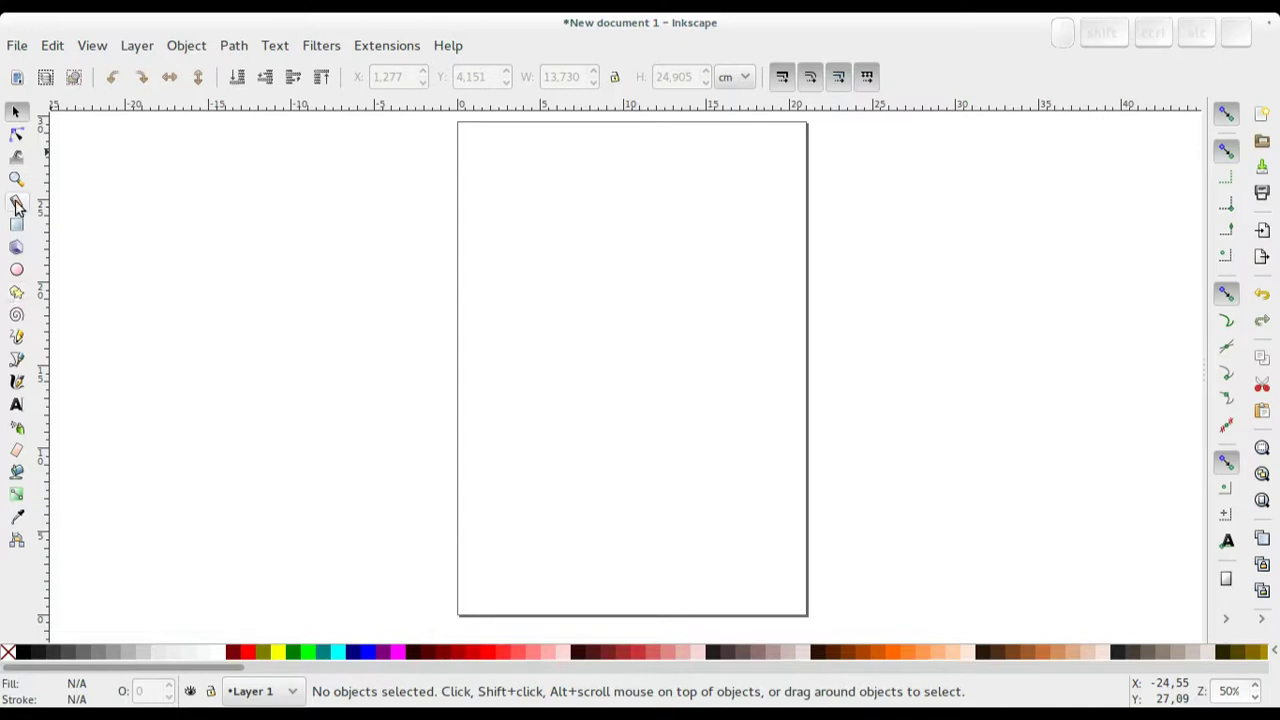
# Browse the Text menu, then show the Object menu's fill, grouping, clipping and rotation commands.
pyautogui.click(194, 47)
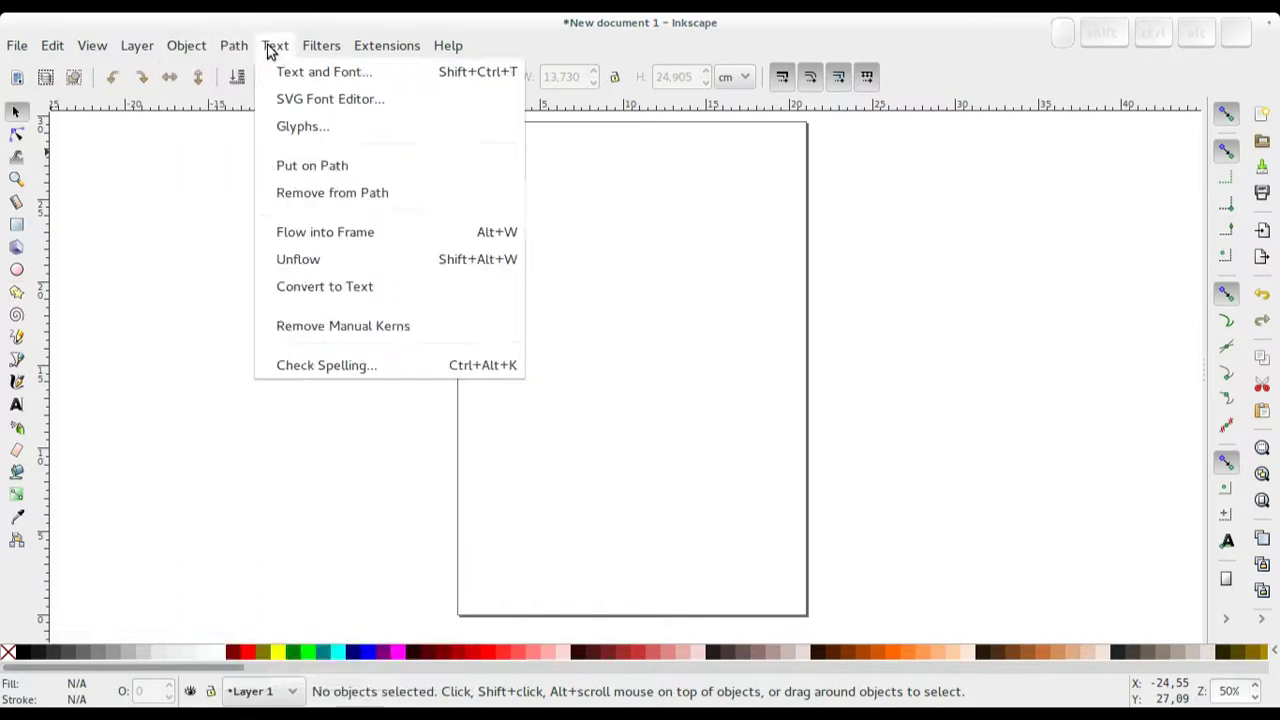
pyautogui.click(459, 25)
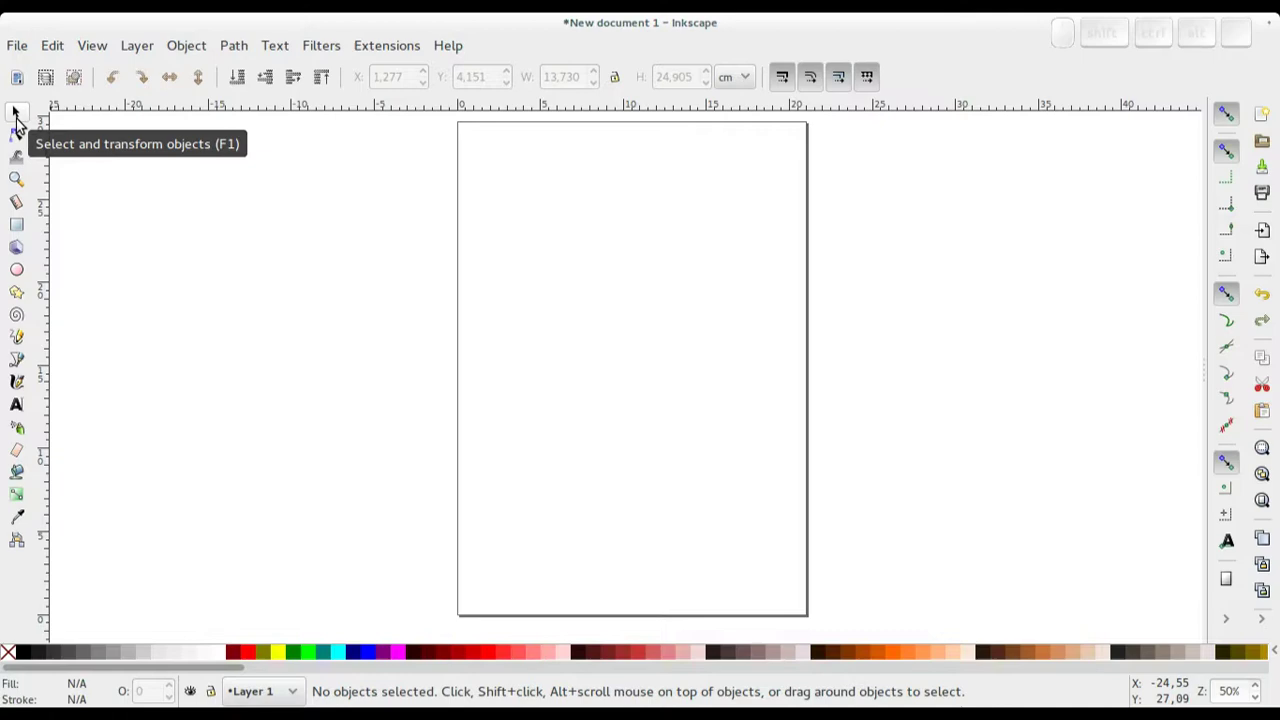
pyautogui.click(188, 47)
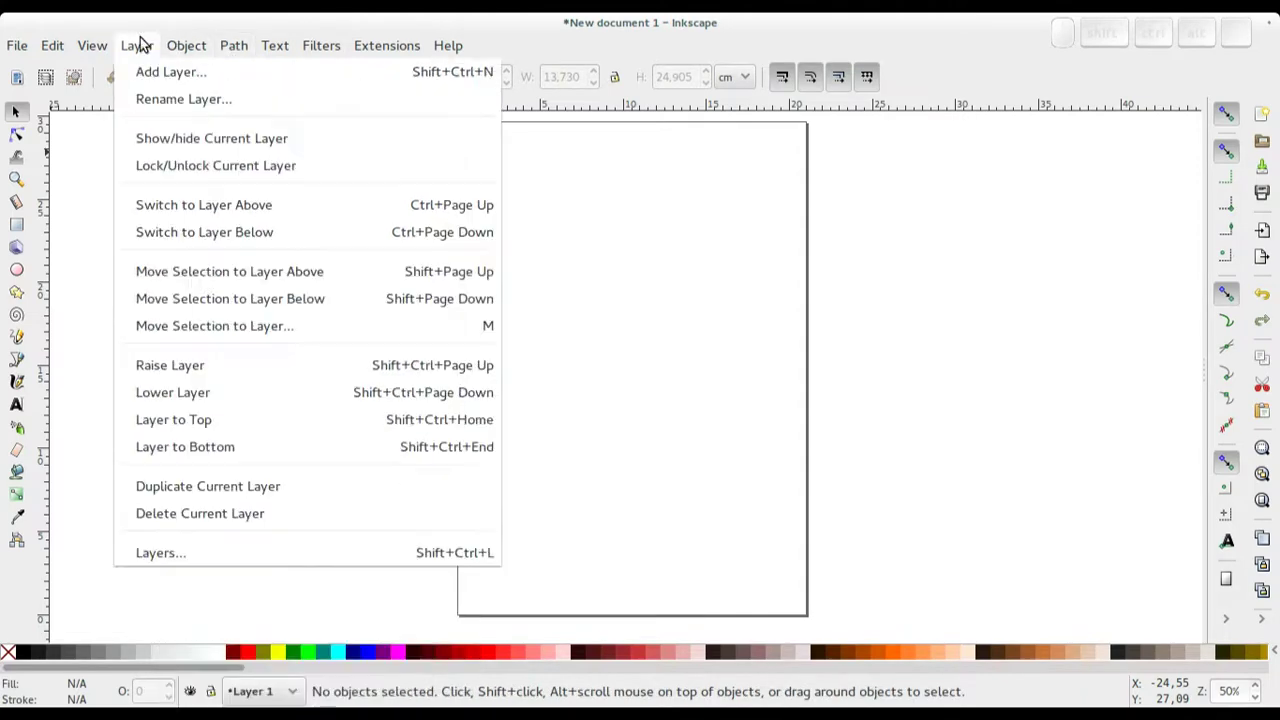
# Browse View > Zoom, zoom to 1:1, then step back out to 50% with keypad plus/minus.
pyautogui.click(99, 41)
pyautogui.click(105, 51)
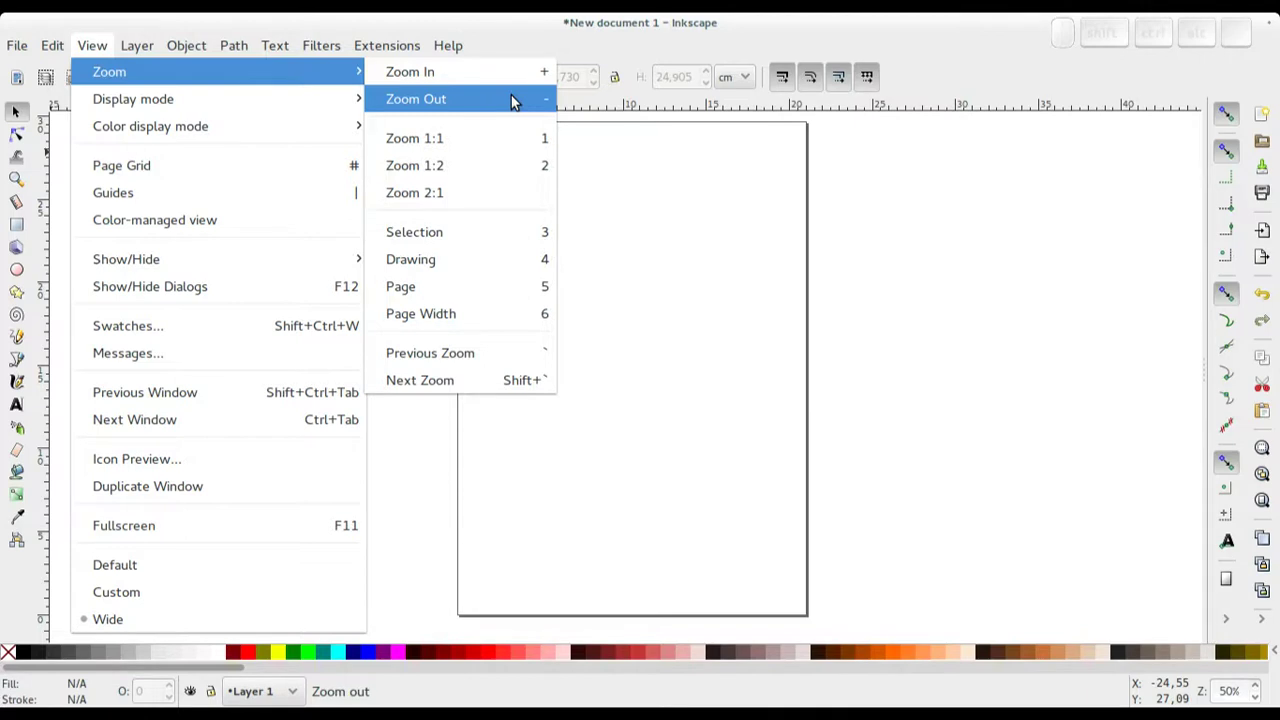
pyautogui.click(729, 25)
pyautogui.press('KP_Add')
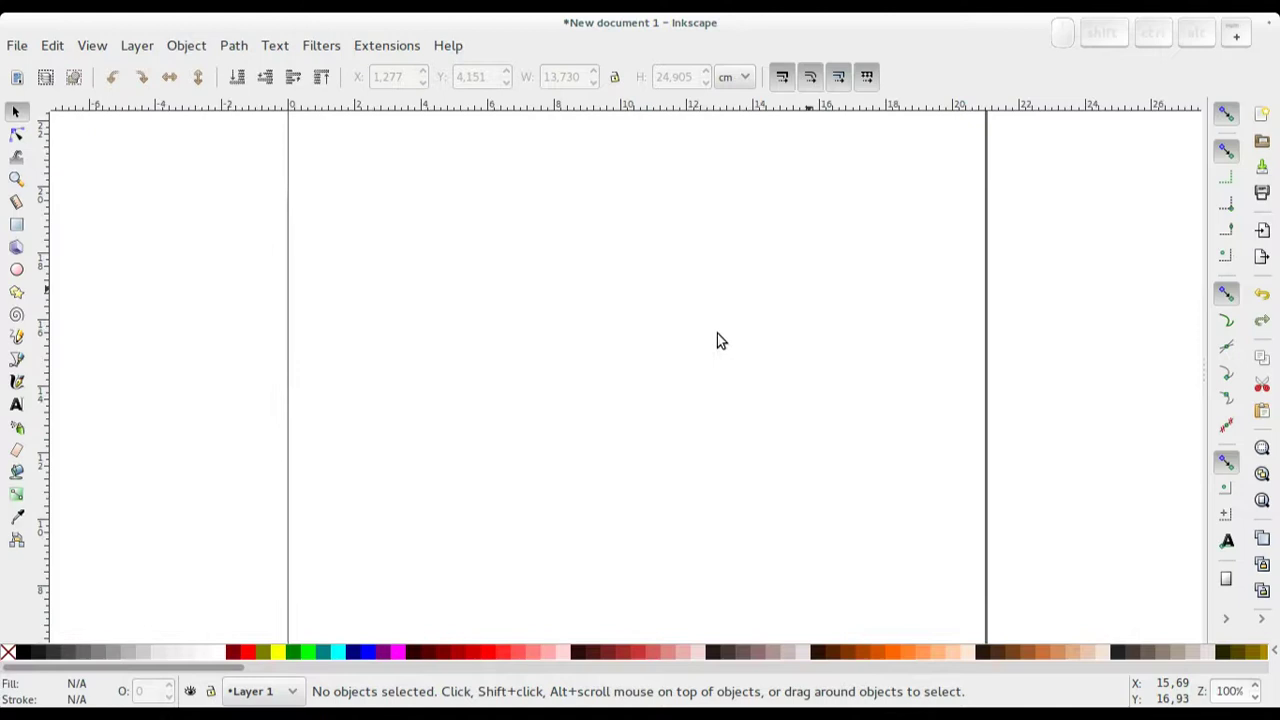
pyautogui.press('KP_Subtract')
pyautogui.press('KP_Add')
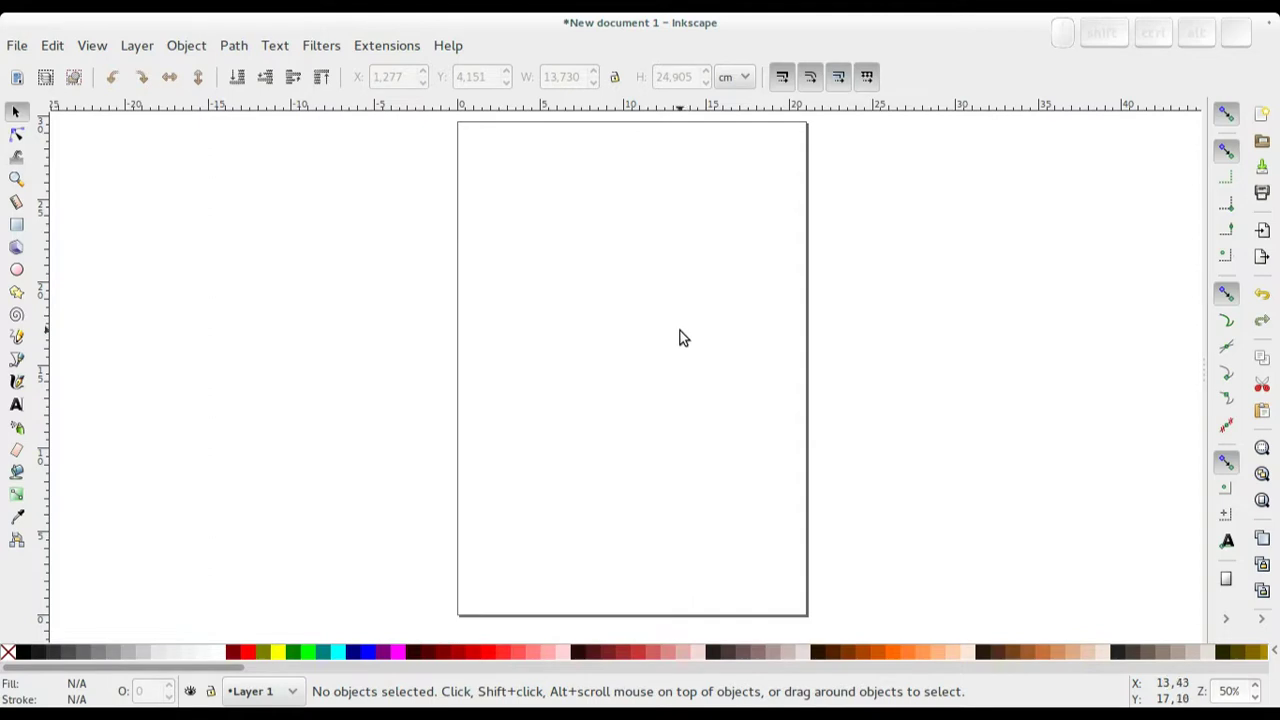
pyautogui.moveTo(687, 332); pyautogui.dragTo(690, 337)
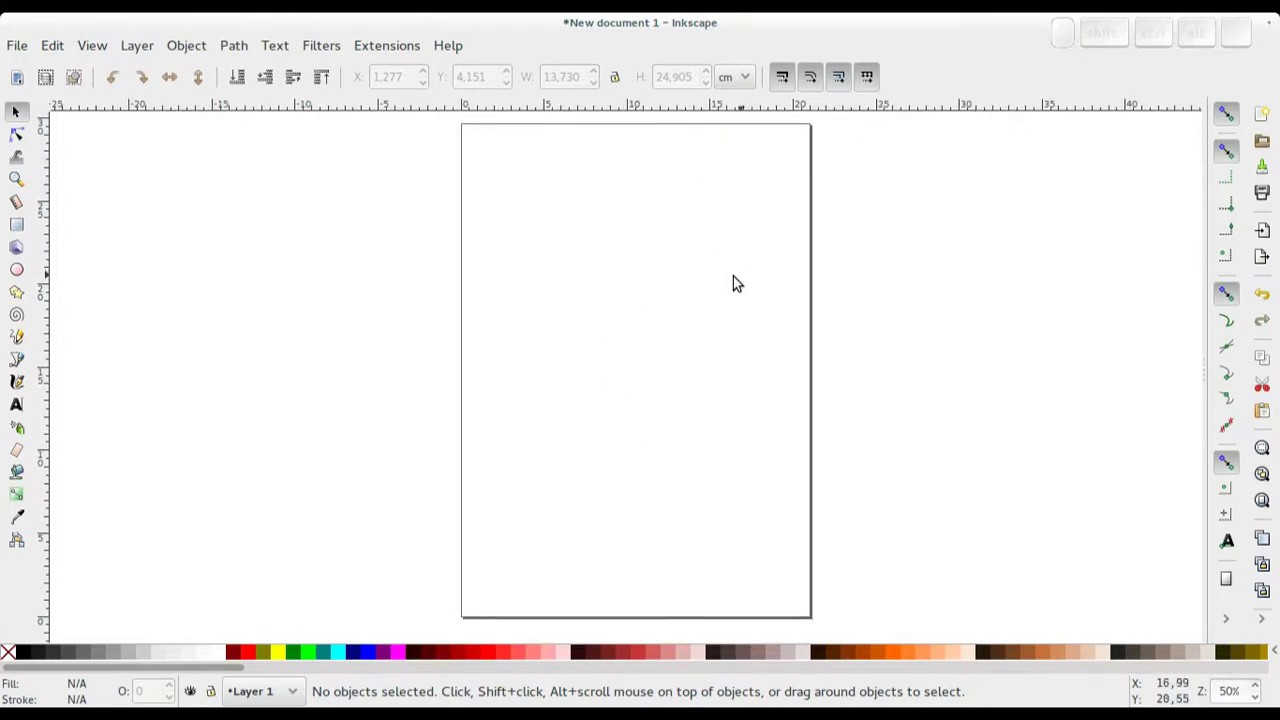
pyautogui.scroll(3)
pyautogui.scroll(-3)
pyautogui.scroll(-3)
pyautogui.scroll(3)
pyautogui.scroll(-3)
pyautogui.scroll(-3)
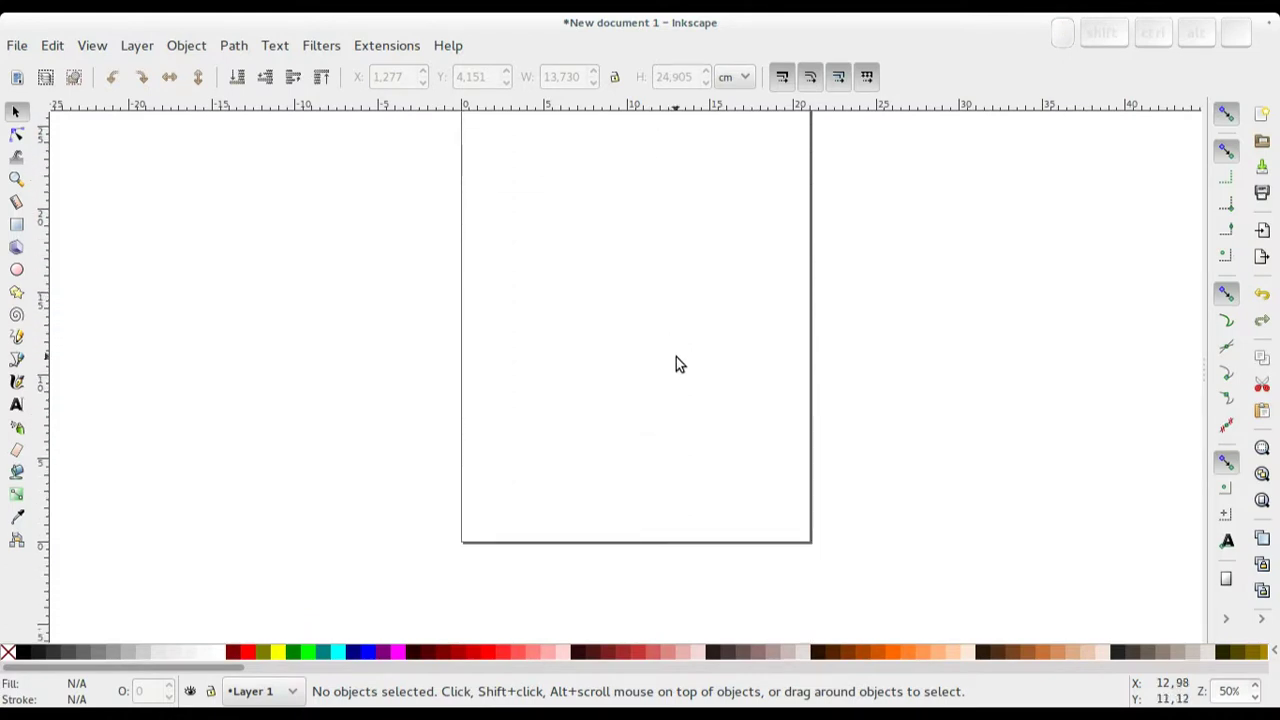
pyautogui.scroll(-3)
pyautogui.scroll(-3)
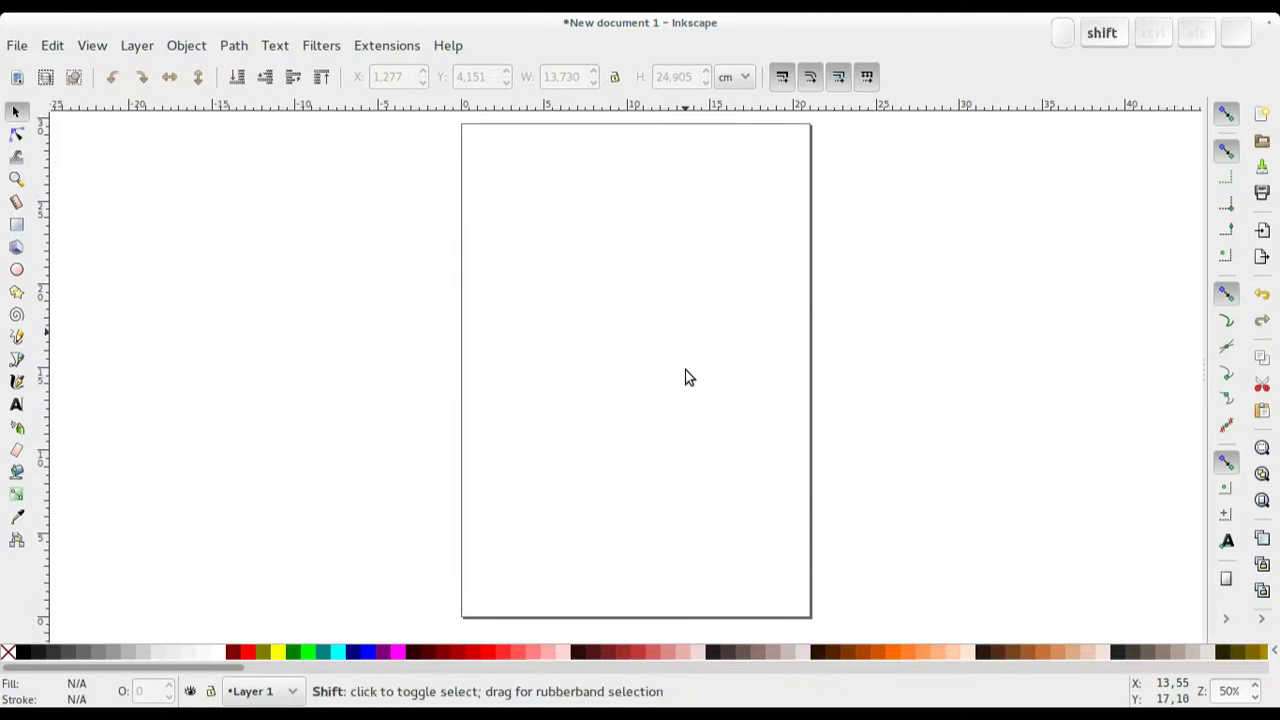
pyautogui.scroll(-3)
pyautogui.scroll(3)
pyautogui.scroll(-3)
pyautogui.scroll(3)
pyautogui.scroll(-3)
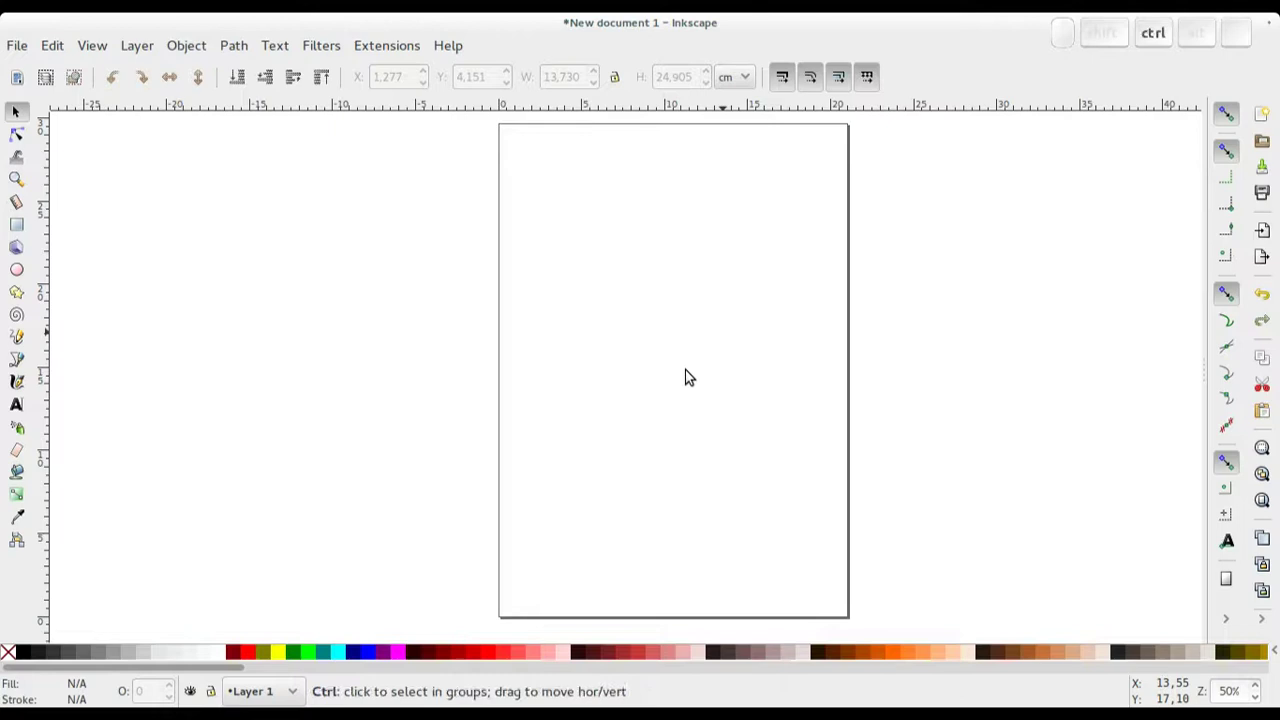
pyautogui.scroll(3)
pyautogui.scroll(-3)
pyautogui.scroll(3)
pyautogui.scroll(3)
pyautogui.scroll(-3)
pyautogui.scroll(-3)
pyautogui.scroll(-3)
pyautogui.scroll(3)
pyautogui.scroll(-3)
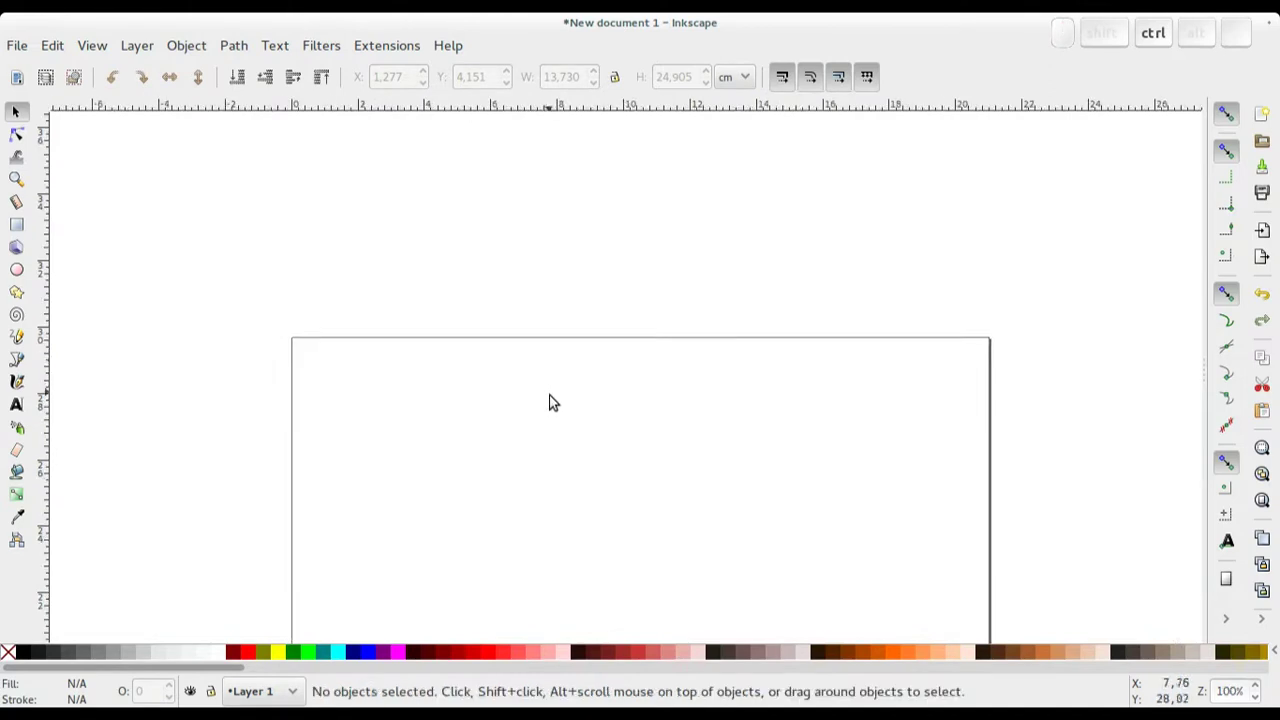
pyautogui.middleClick(559, 403)
pyautogui.scroll(3)
pyautogui.scroll(-3)
pyautogui.middleClick(614, 418)
pyautogui.scroll(3)
pyautogui.scroll(-3)
pyautogui.scroll(3)
pyautogui.middleClick(632, 351)
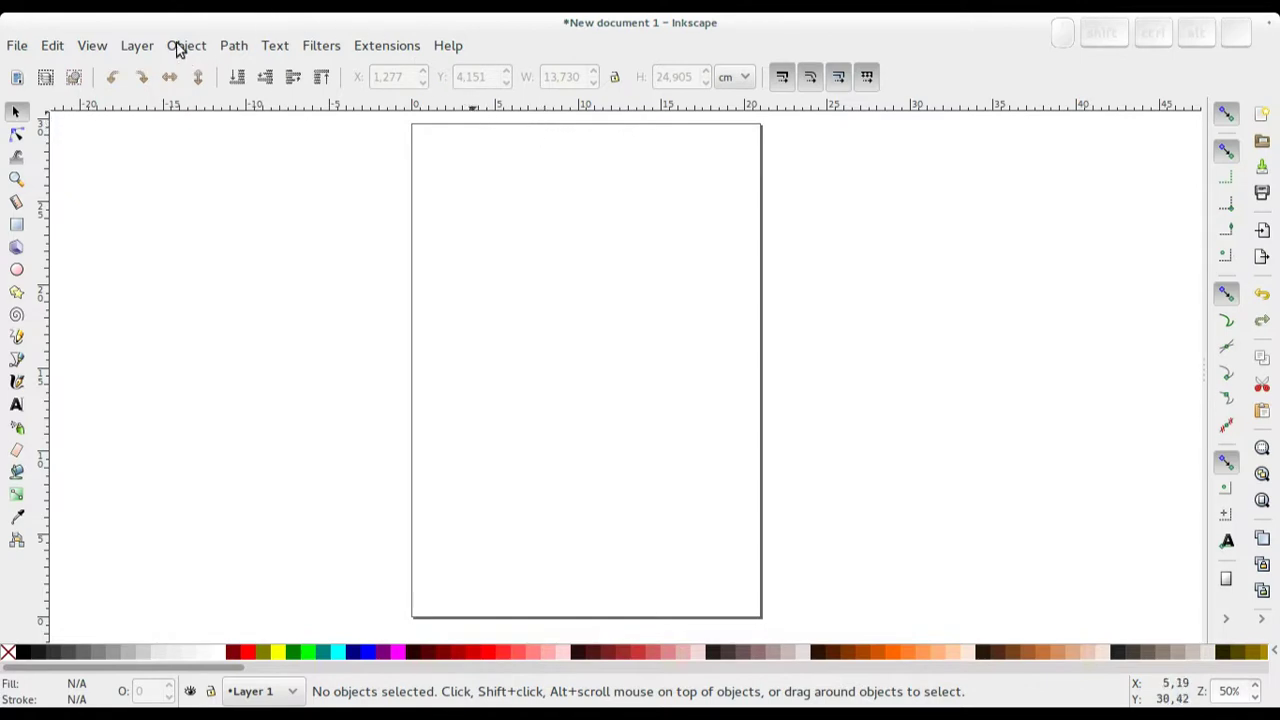
# Bring up Fill and Stroke as a floating window and view its Stroke paint and Stroke style pages.
pyautogui.click(197, 47)
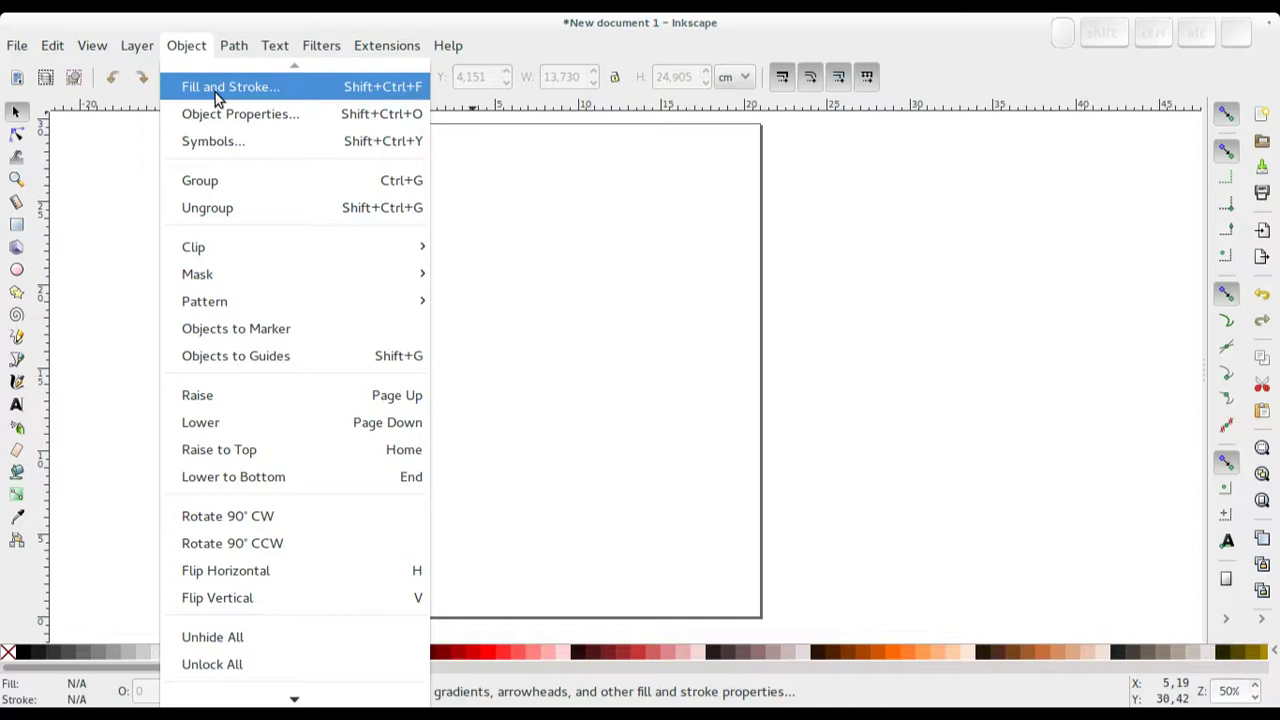
pyautogui.click(222, 97)
pyautogui.click(1070, 104)
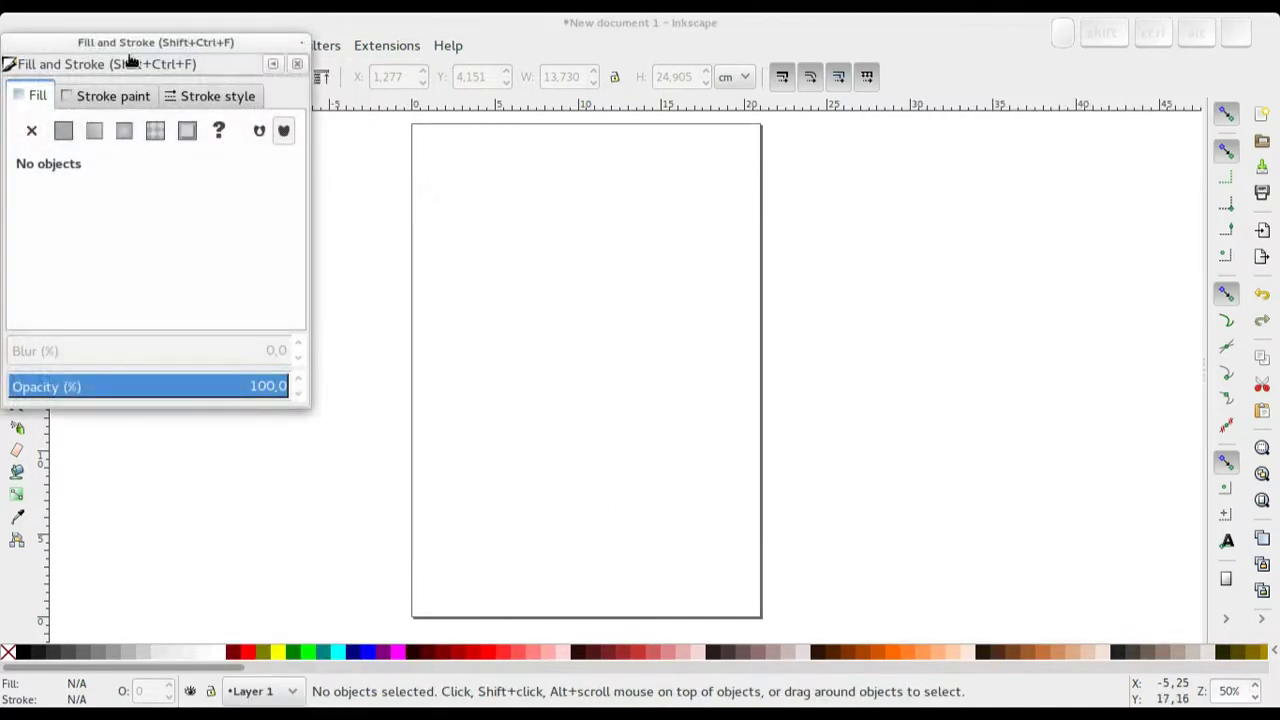
pyautogui.moveTo(143, 36); pyautogui.dragTo(426, 210)
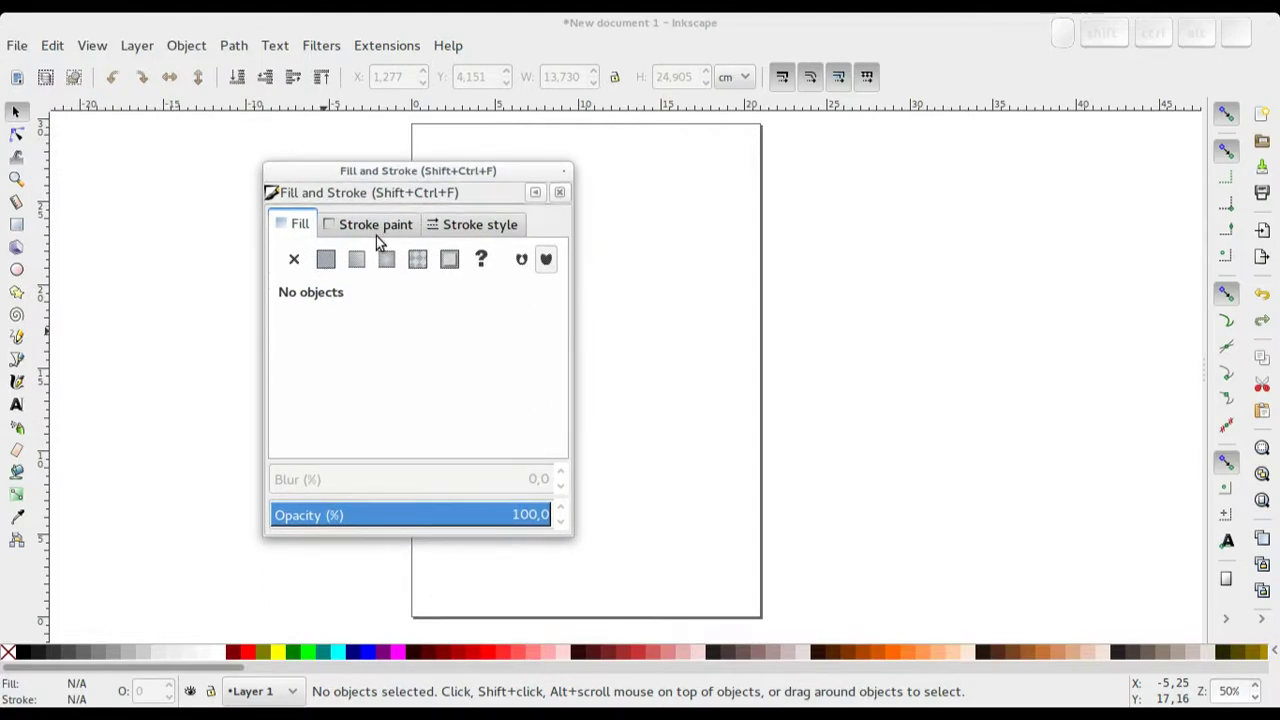
pyautogui.click(381, 235)
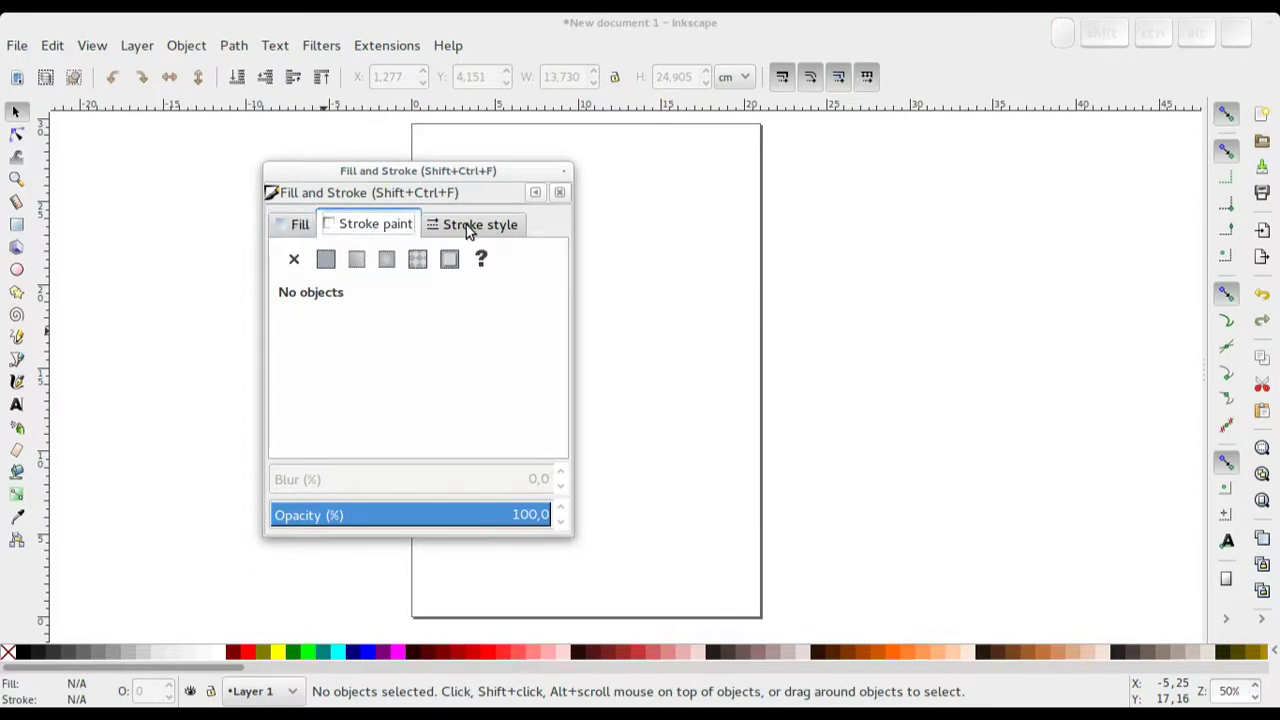
pyautogui.click(476, 230)
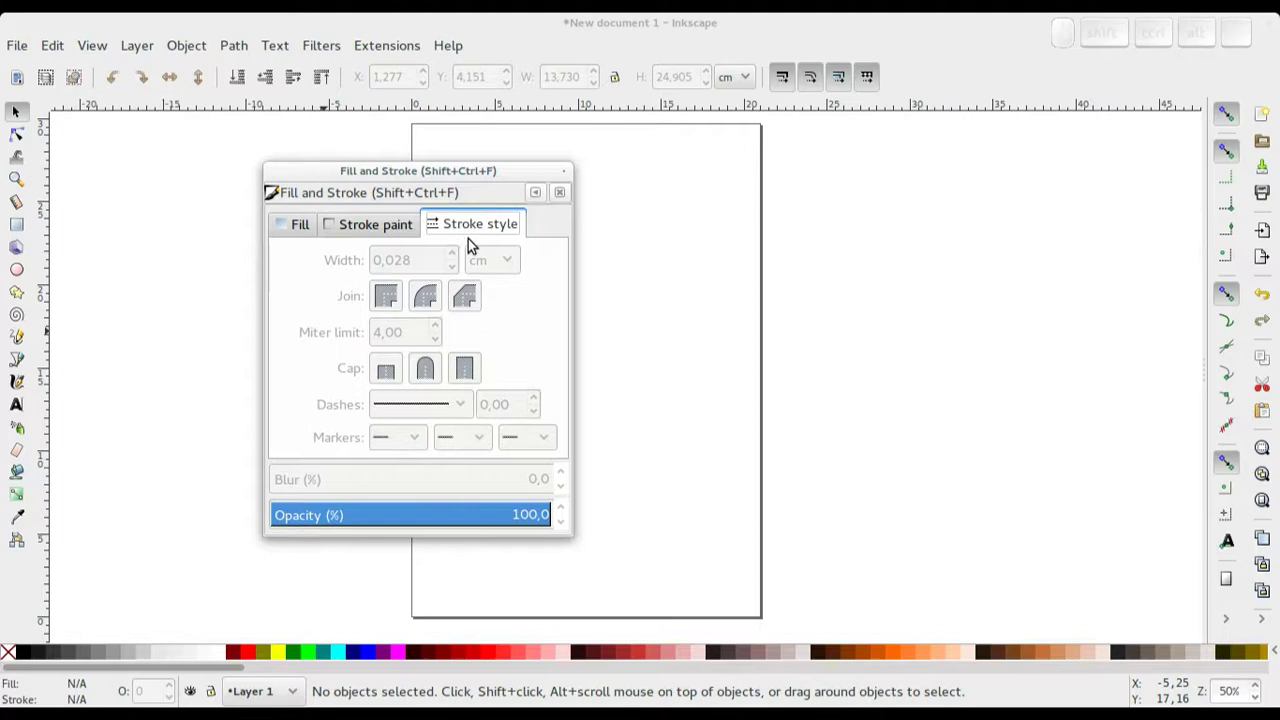
# Drag the floating Fill and Stroke window into the right-hand dock.
pyautogui.moveTo(418, 164); pyautogui.dragTo(718, 156)
pyautogui.moveTo(710, 149); pyautogui.dragTo(296, 174)
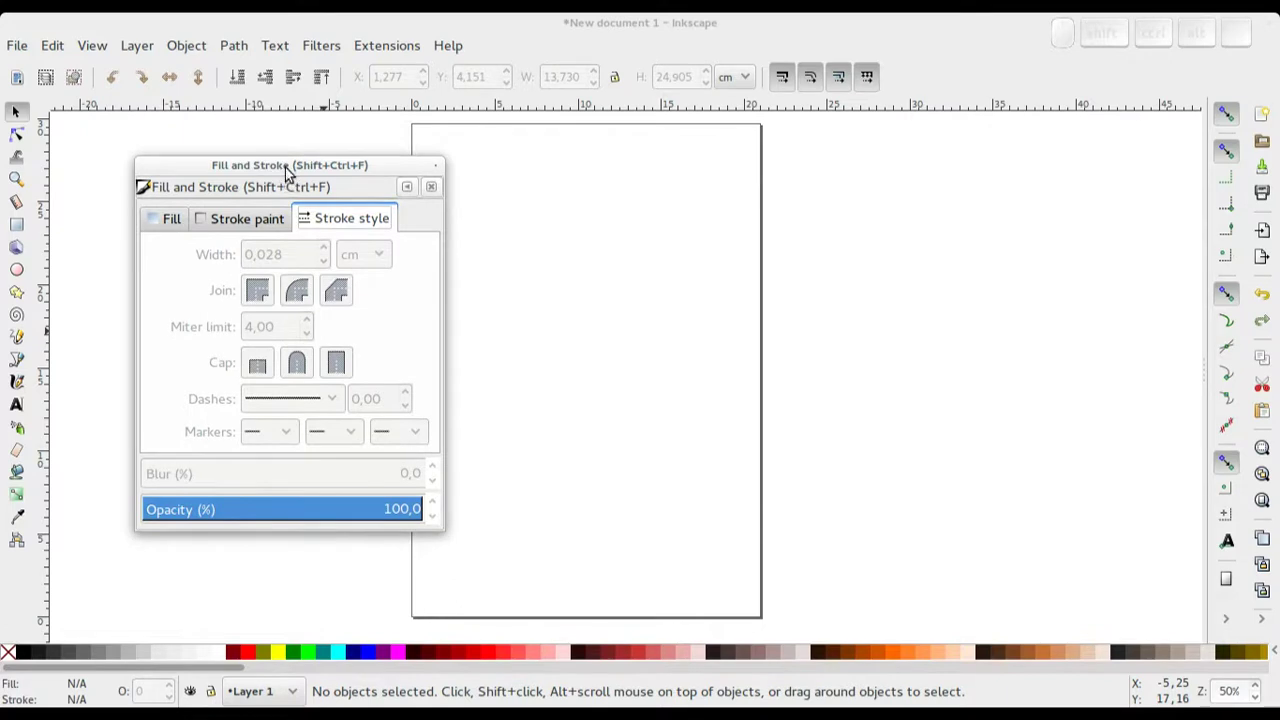
pyautogui.moveTo(284, 162); pyautogui.dragTo(234, 178)
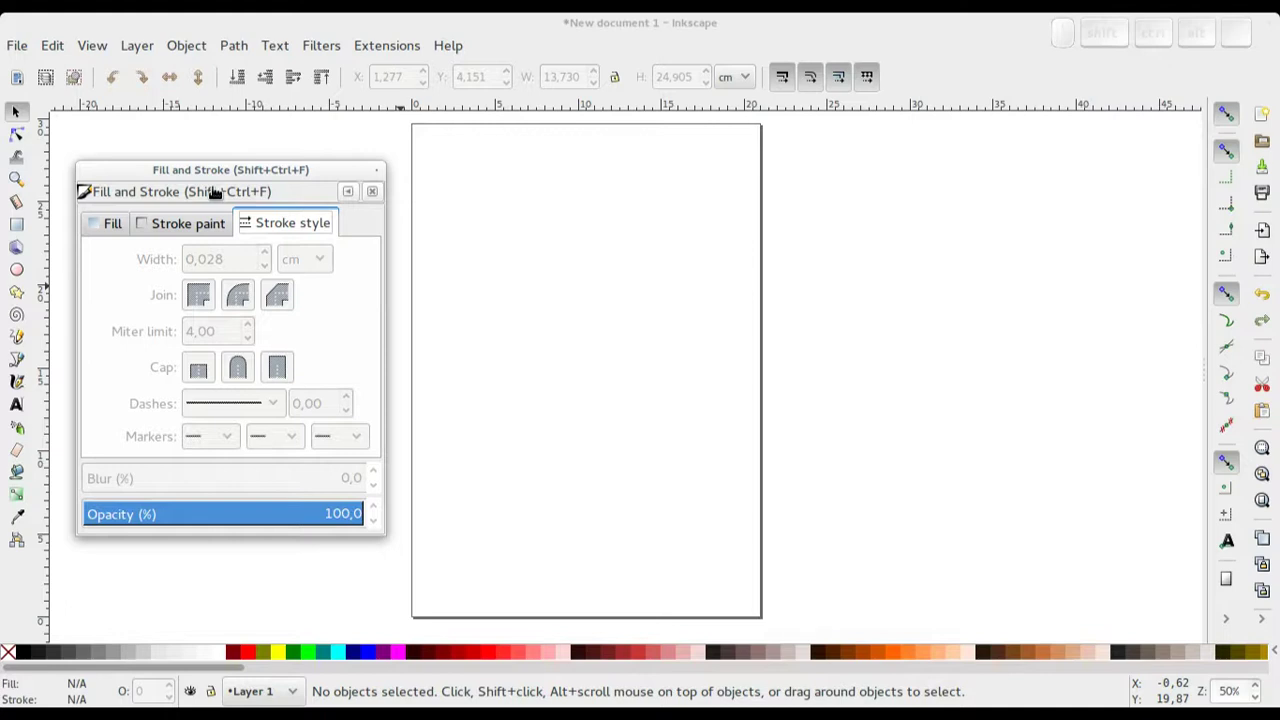
pyautogui.moveTo(212, 183); pyautogui.dragTo(1065, 188)
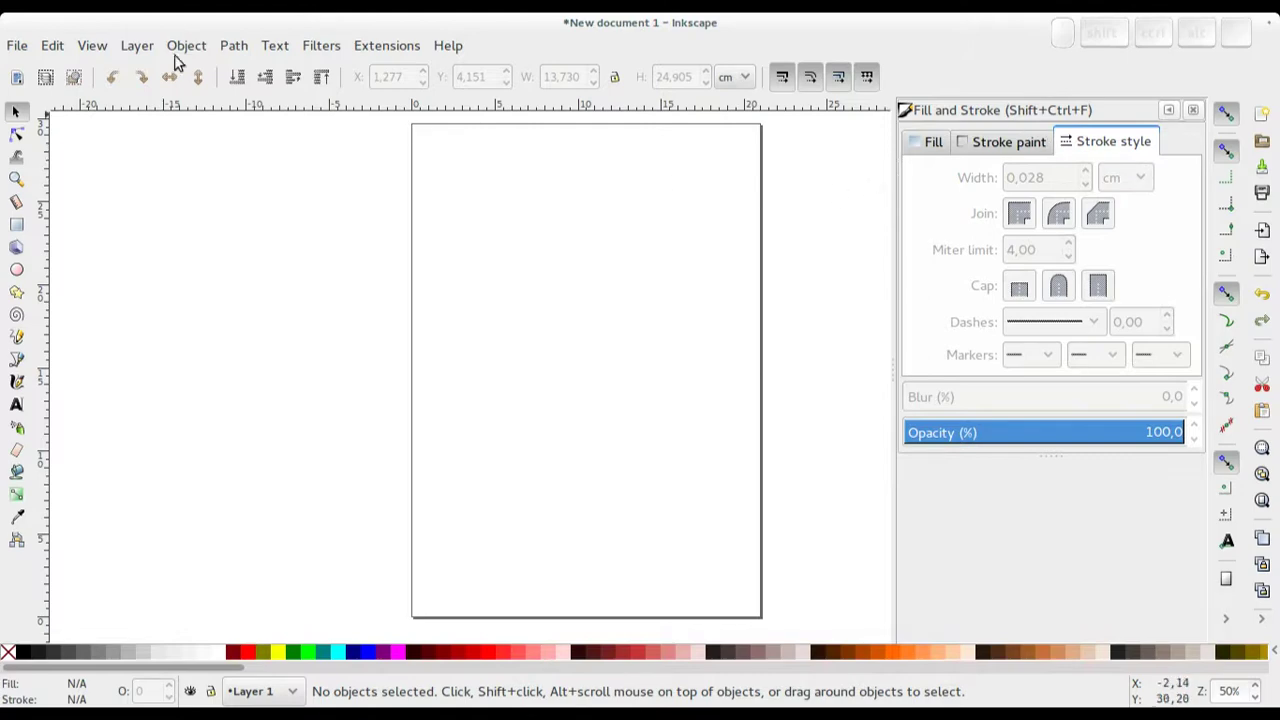
# Bring up Object Properties and move it into the right dock beside Fill and Stroke.
pyautogui.click(187, 44)
pyautogui.click(227, 120)
pyautogui.moveTo(1054, 105); pyautogui.dragTo(397, 194)
pyautogui.moveTo(172, 35); pyautogui.dragTo(396, 151)
pyautogui.moveTo(393, 154); pyautogui.dragTo(1047, 457)
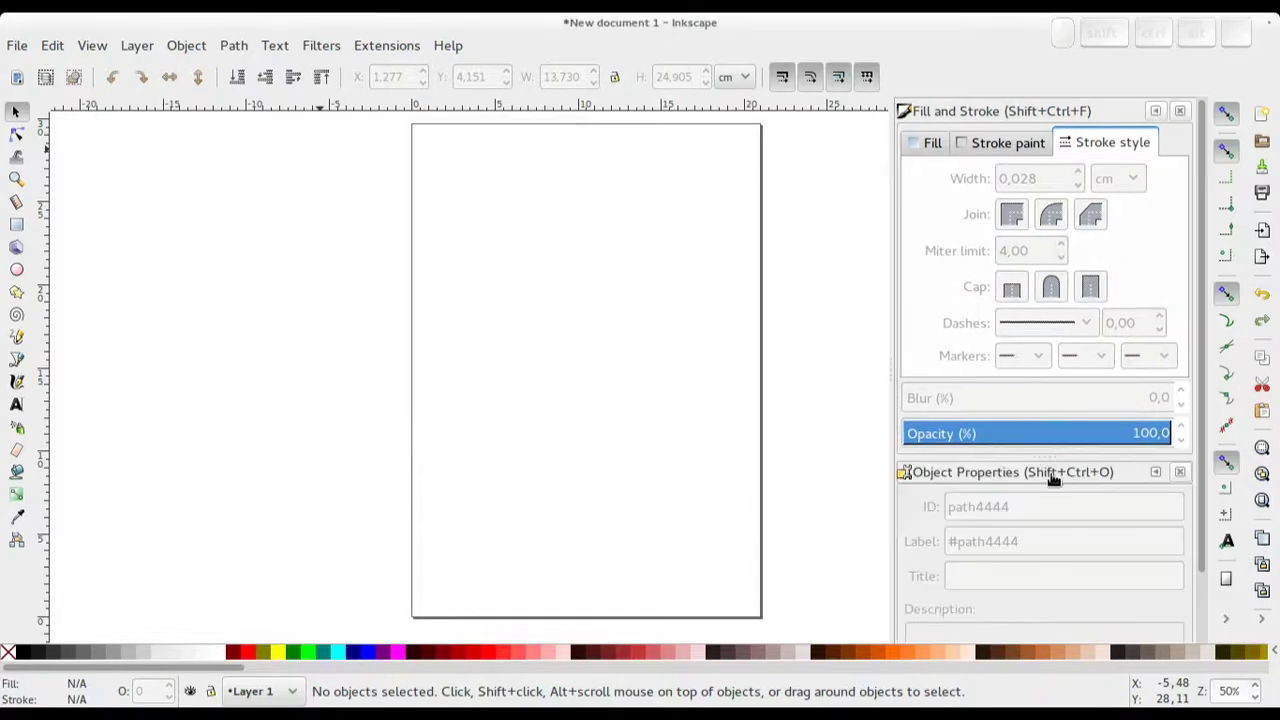
# Rearrange the dock so Fill and Stroke is first, Object Properties second, stacked as sections.
pyautogui.moveTo(1049, 469); pyautogui.dragTo(1053, 161)
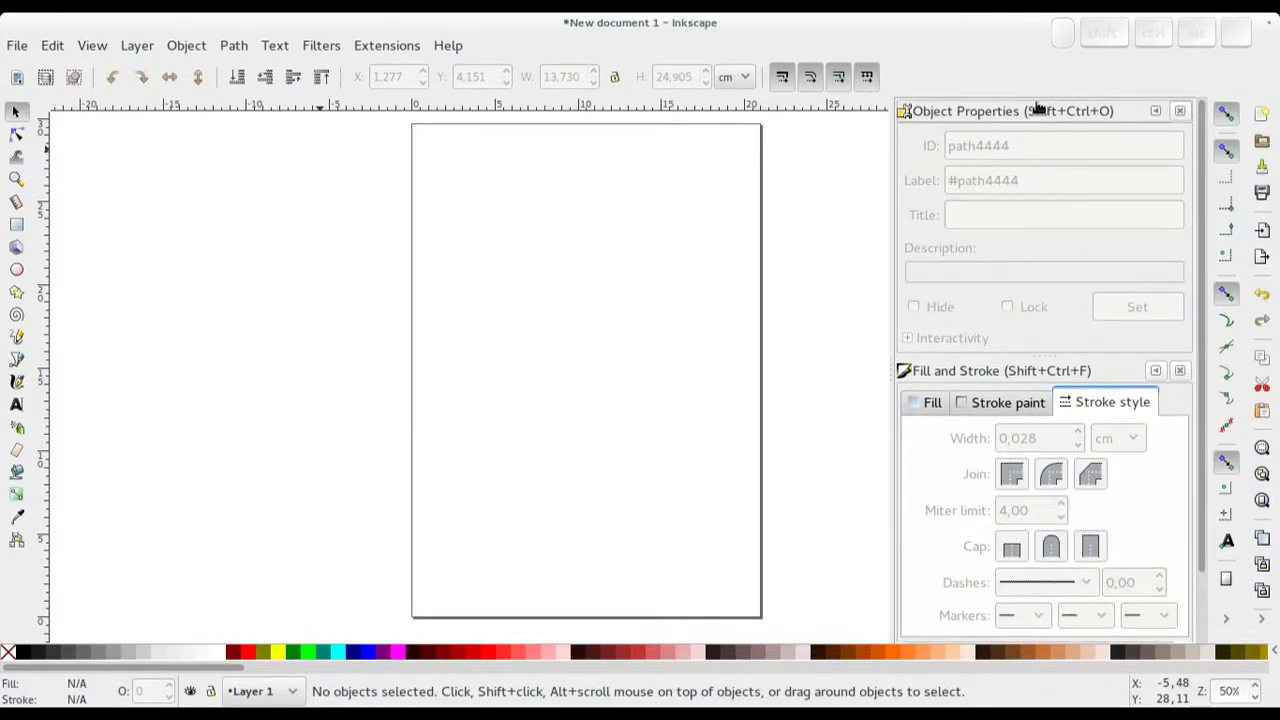
pyautogui.moveTo(1042, 106); pyautogui.dragTo(941, 426)
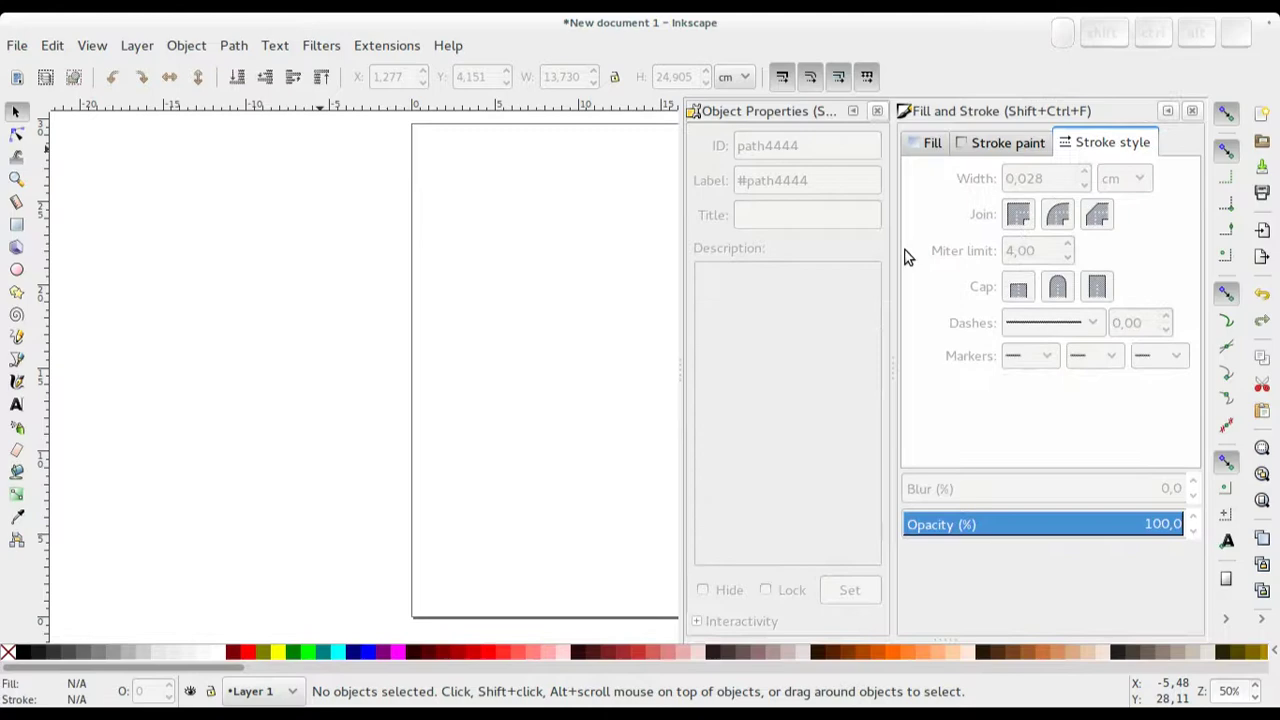
pyautogui.moveTo(1027, 101); pyautogui.dragTo(759, 134)
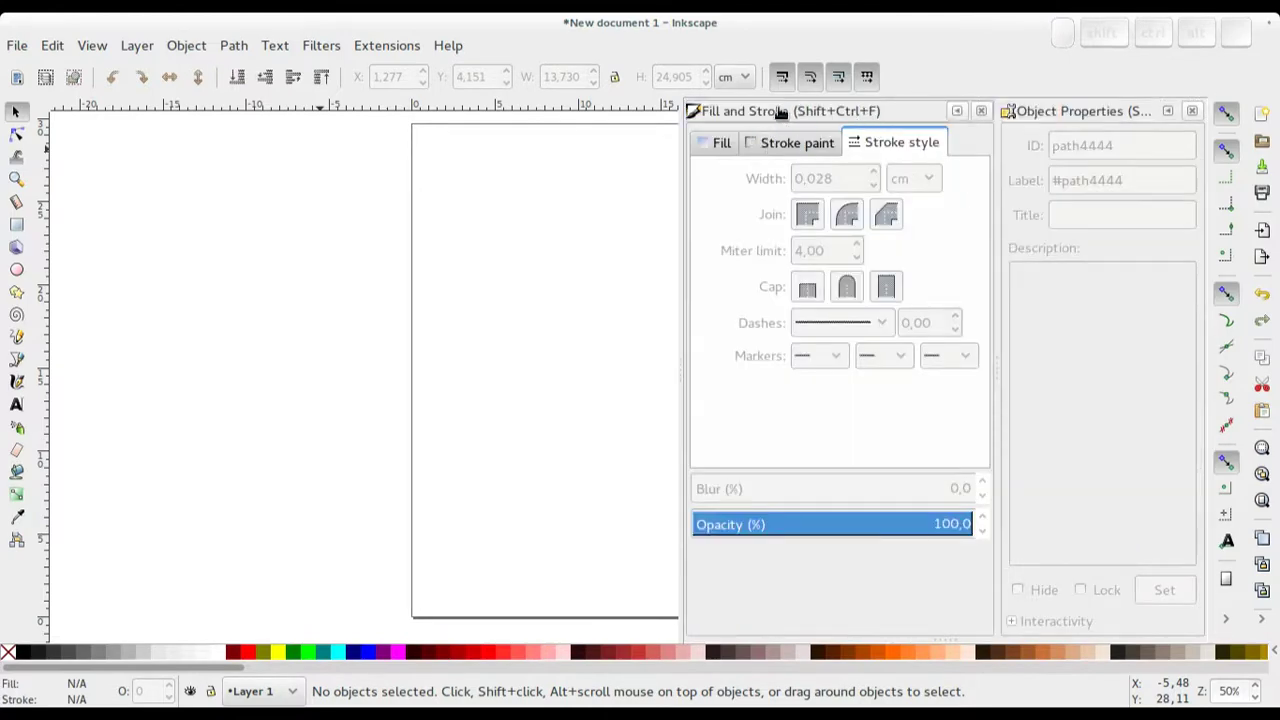
pyautogui.moveTo(777, 102); pyautogui.dragTo(1102, 330)
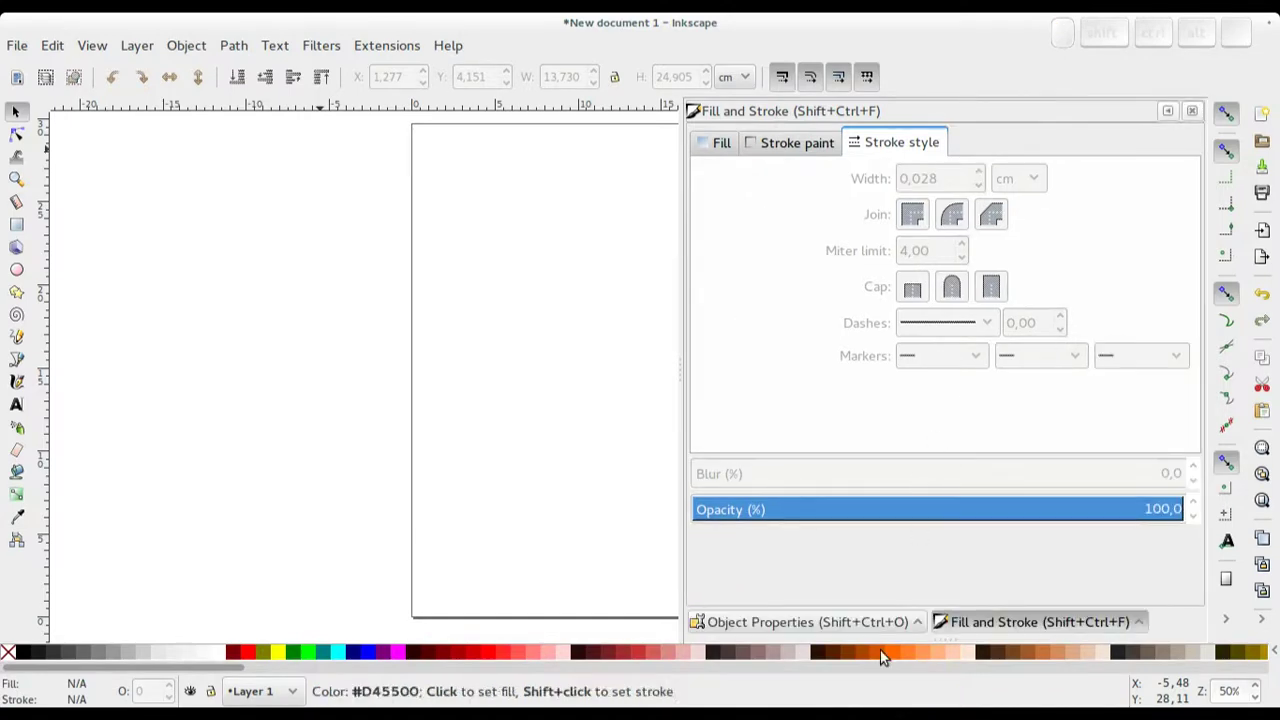
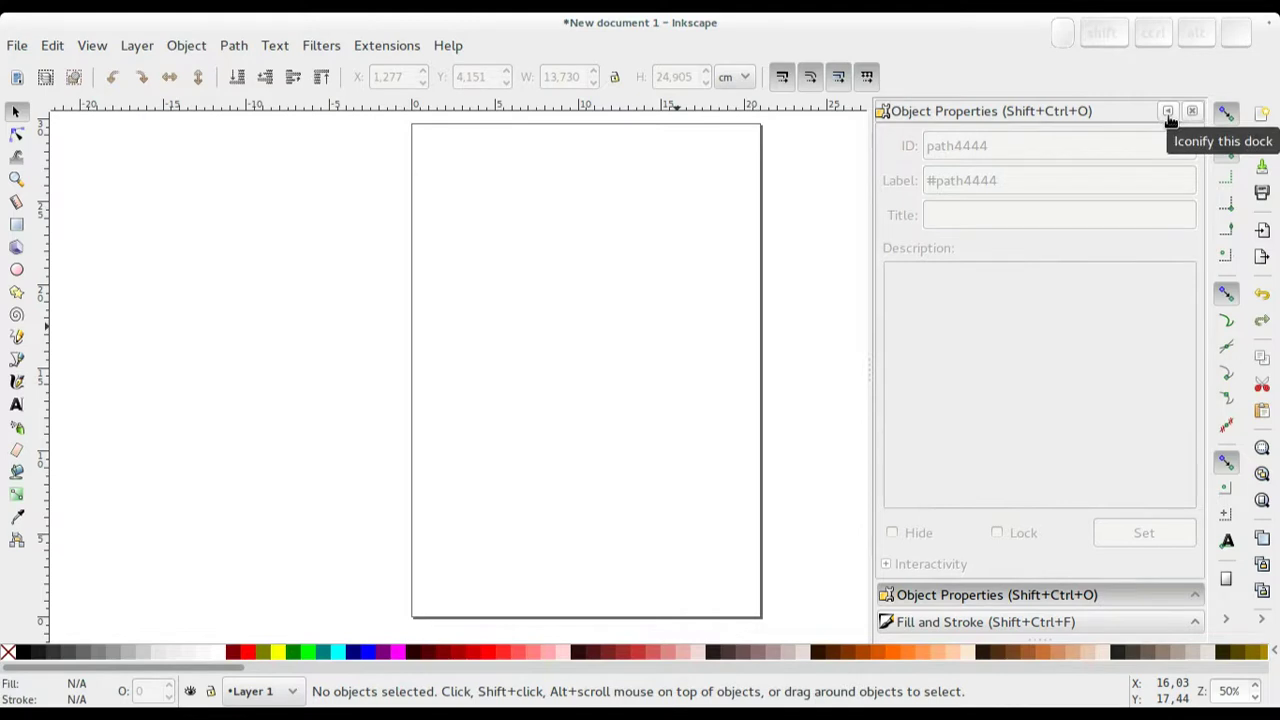
# Re-expand the collapsed panels, toggle them with F12, then close Object Properties and Fill and Stroke.
pyautogui.click(1169, 114)
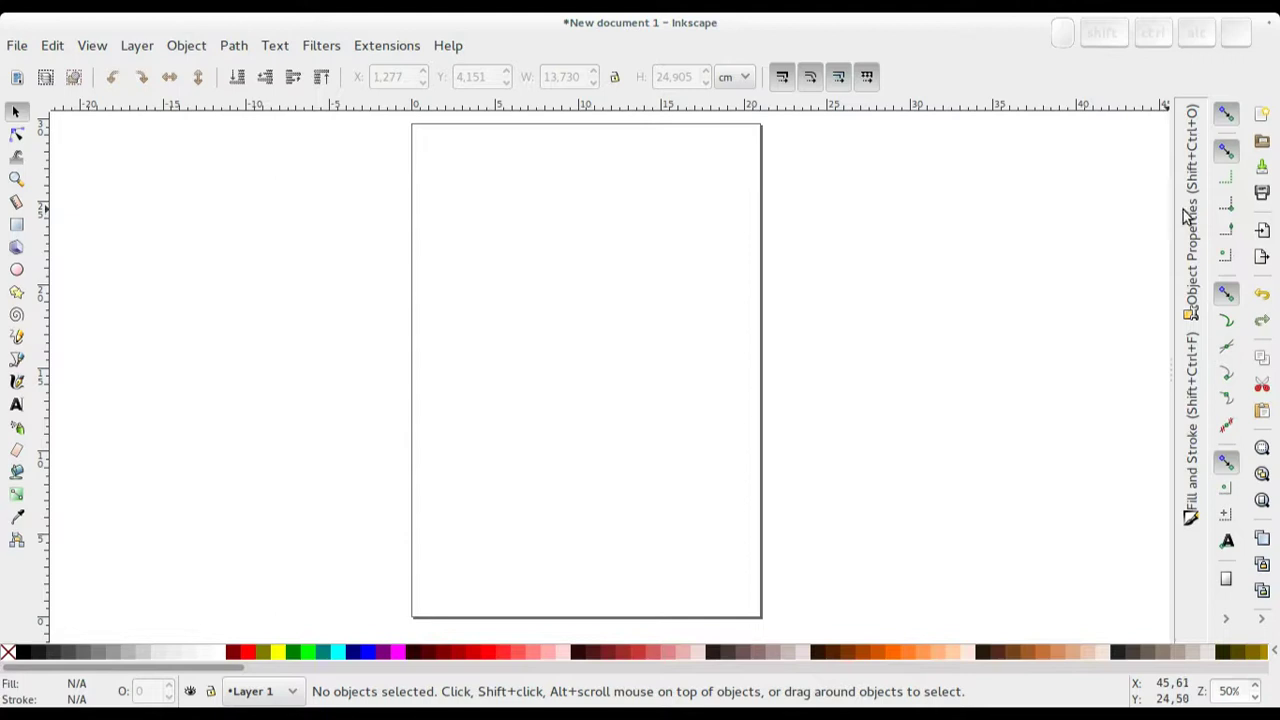
pyautogui.click(1196, 213)
pyautogui.click(1196, 213)
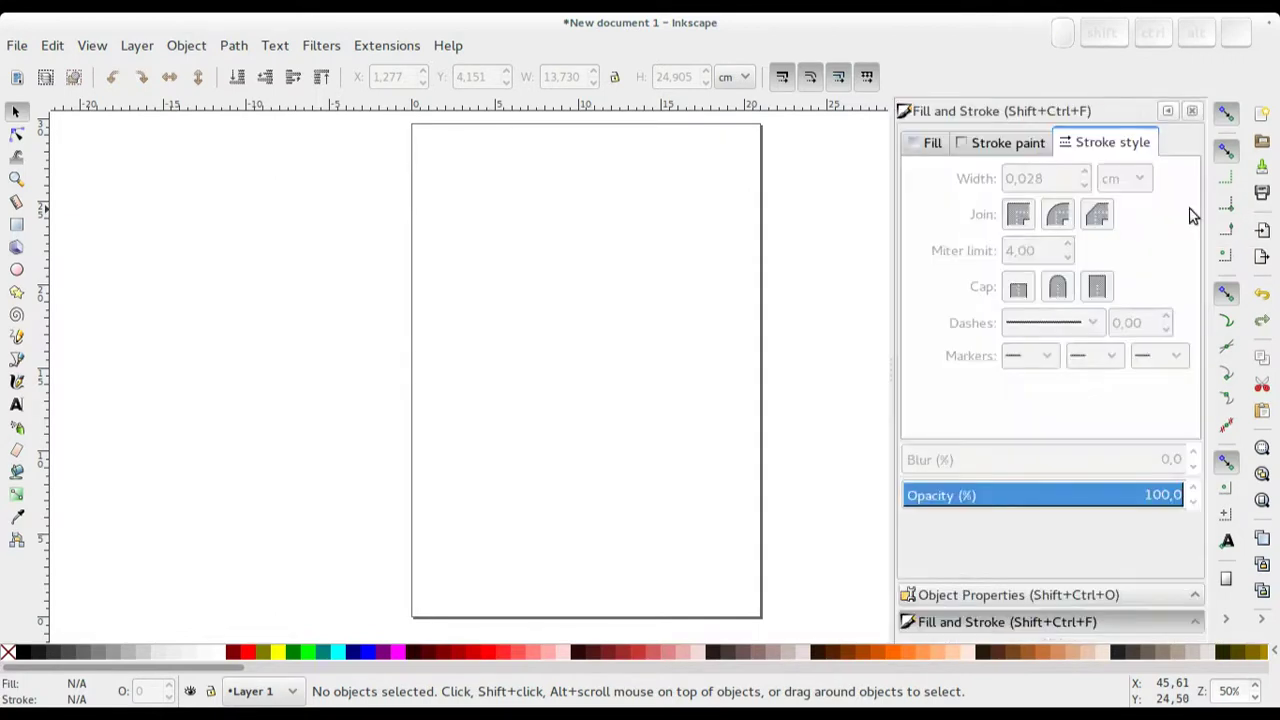
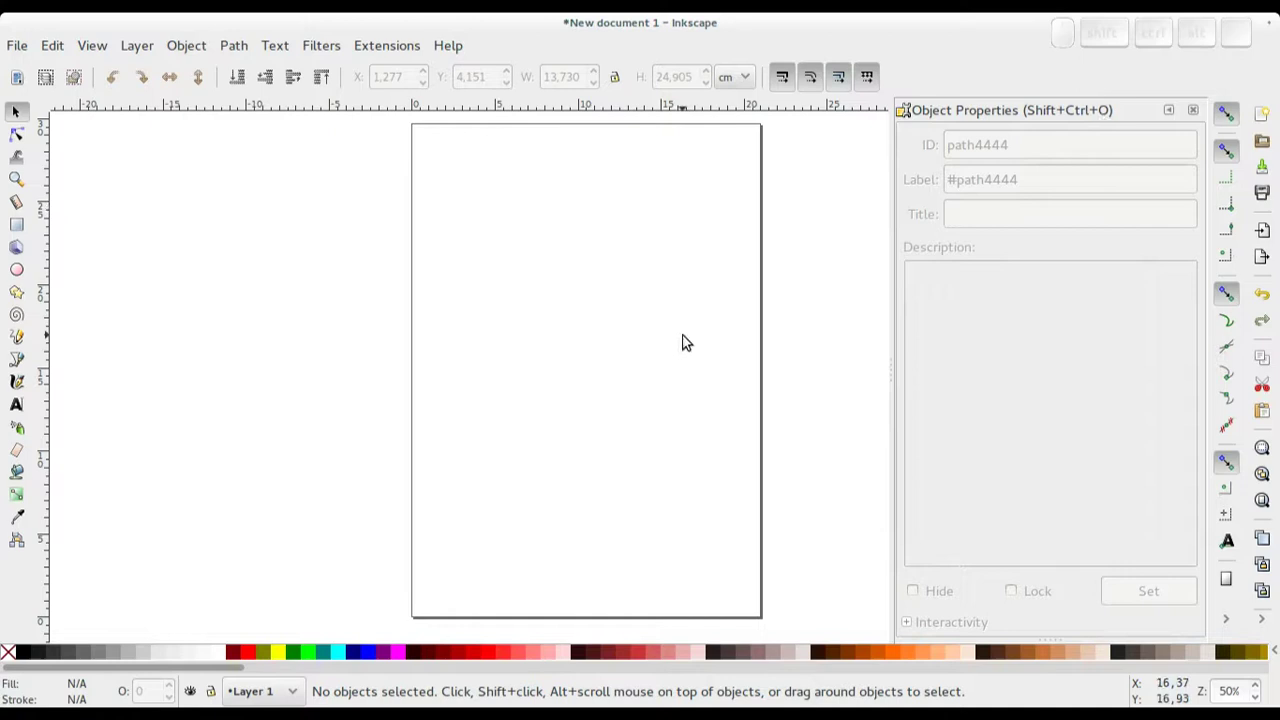
pyautogui.press('F12')
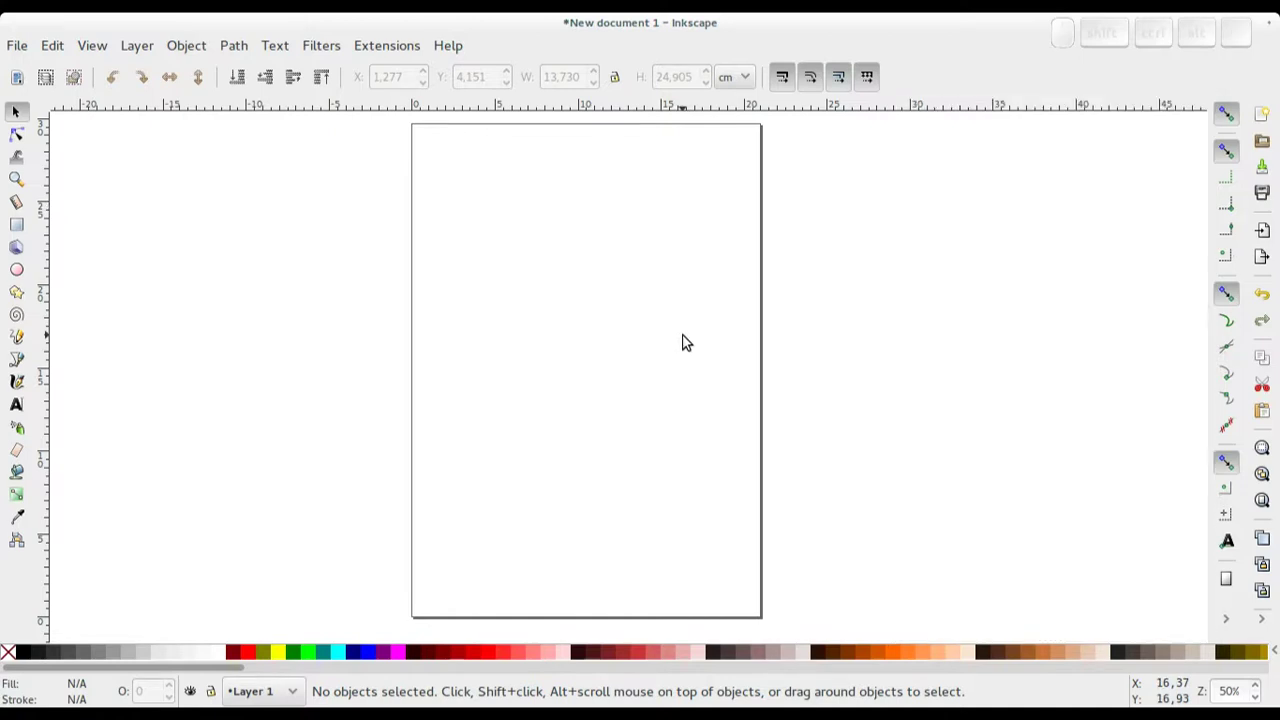
pyautogui.press('F12')
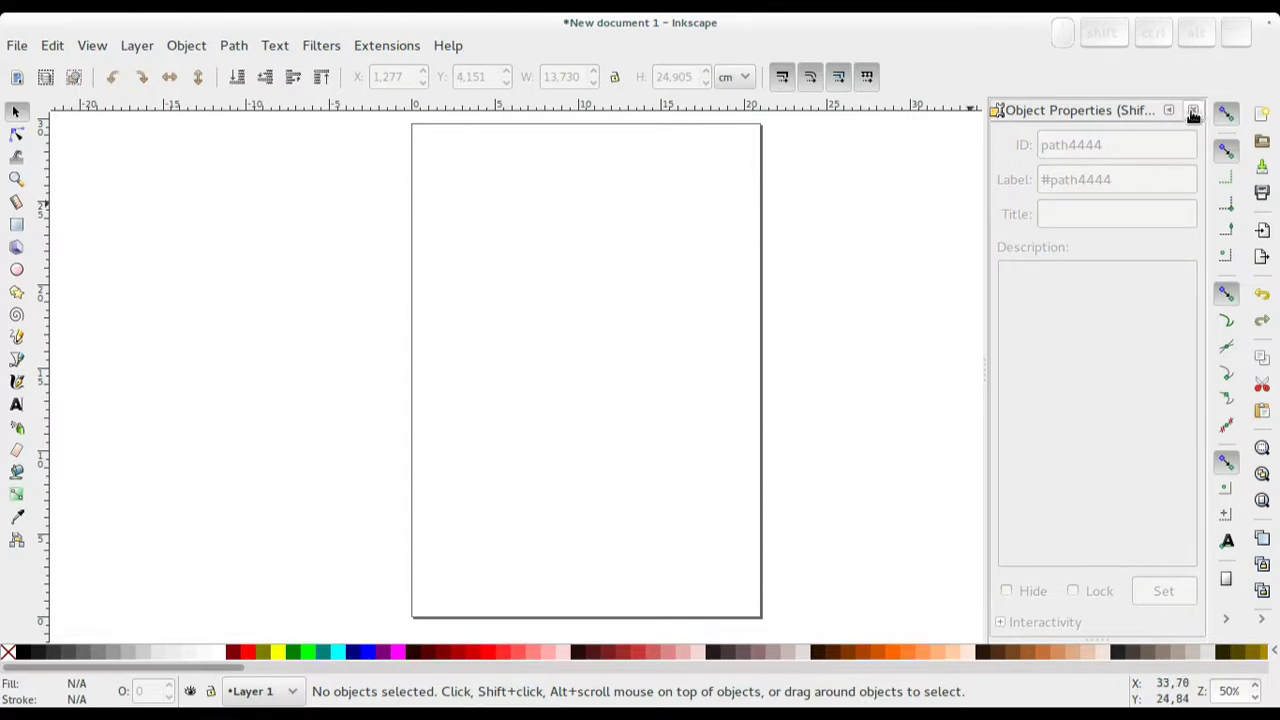
pyautogui.click(1196, 109)
pyautogui.moveTo(564, 366); pyautogui.dragTo(619, 388)
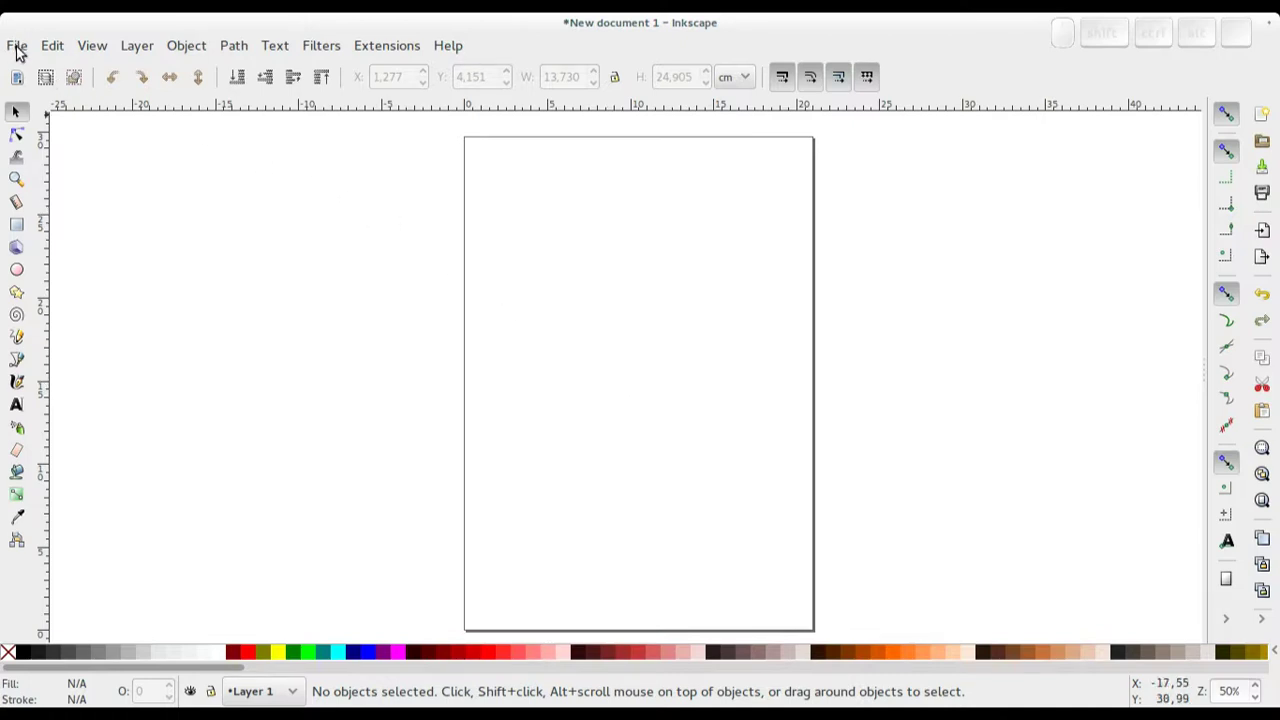
# Bring up File > Document Properties and move the window aside from the canvas.
pyautogui.click(22, 52)
pyautogui.click(180, 453)
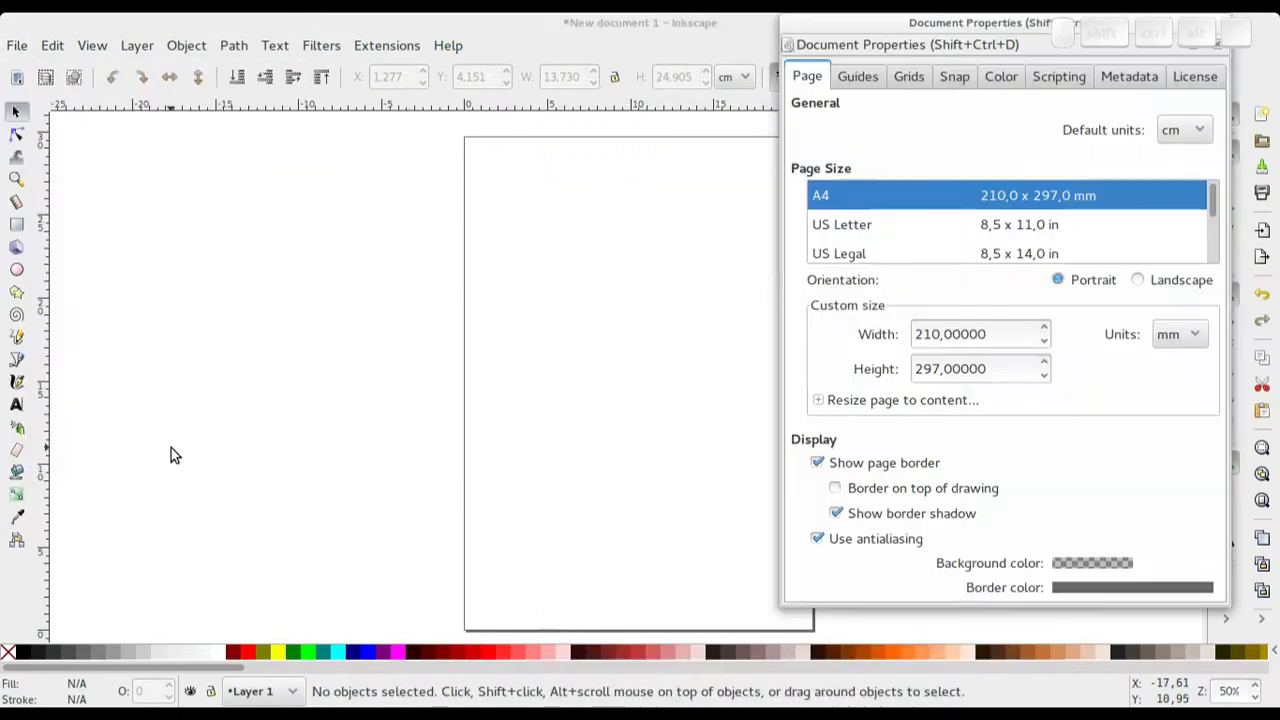
pyautogui.click(981, 20)
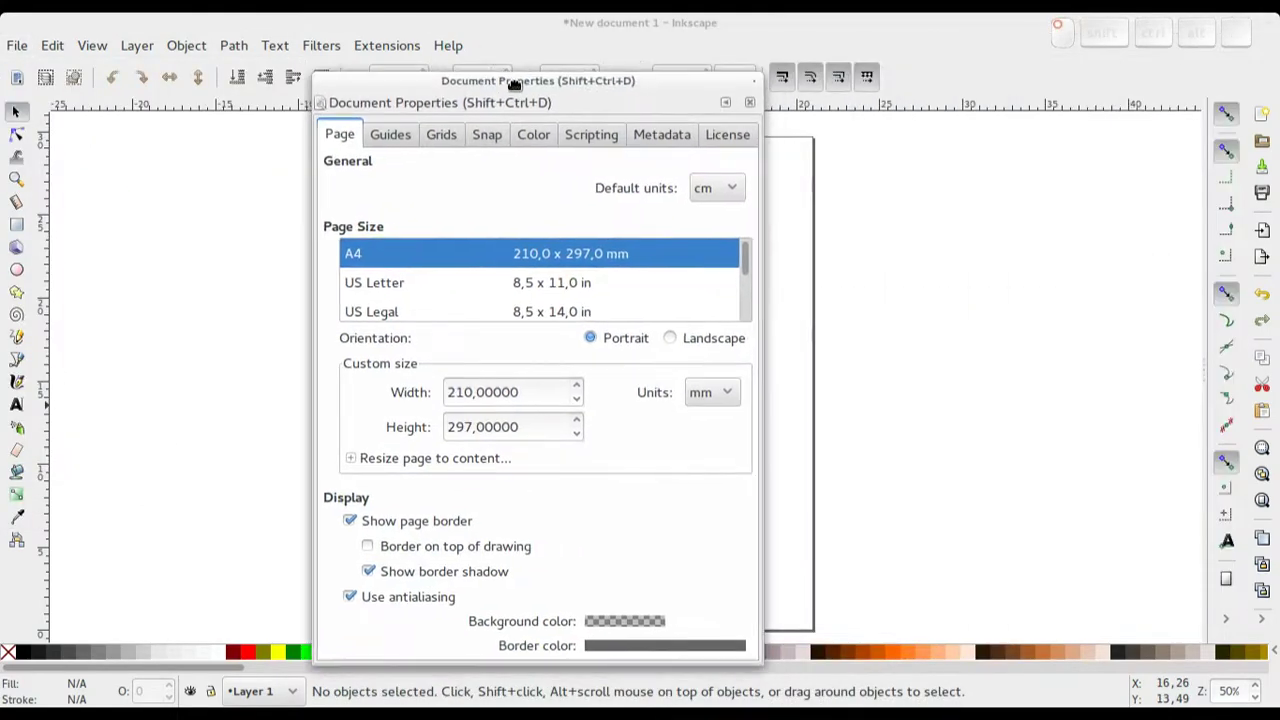
pyautogui.moveTo(541, 77); pyautogui.dragTo(705, 241)
pyautogui.scroll(-3)
pyautogui.scroll(3)
pyautogui.scroll(-3)
pyautogui.scroll(-3)
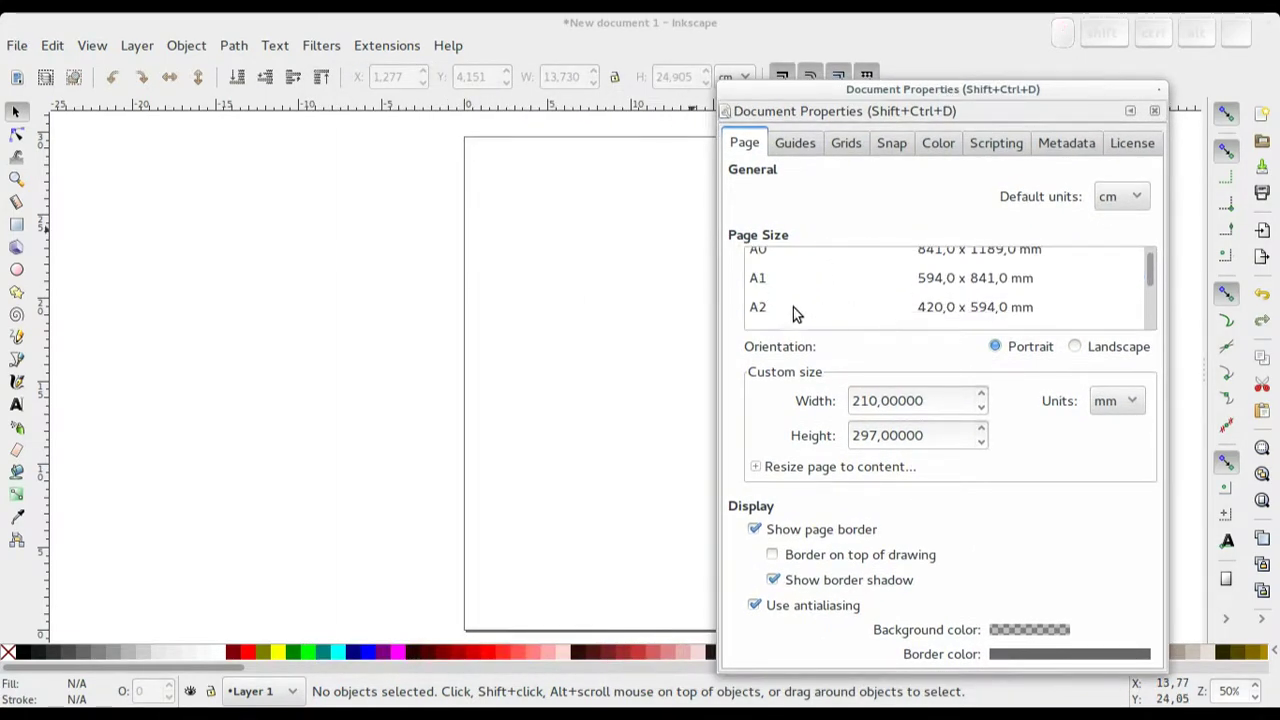
# Try several page size presets, then choose A2 in landscape orientation.
pyautogui.click(780, 312)
pyautogui.click(1082, 348)
pyautogui.click(592, 356)
pyautogui.scroll(-3)
pyautogui.scroll(3)
pyautogui.click(465, 363)
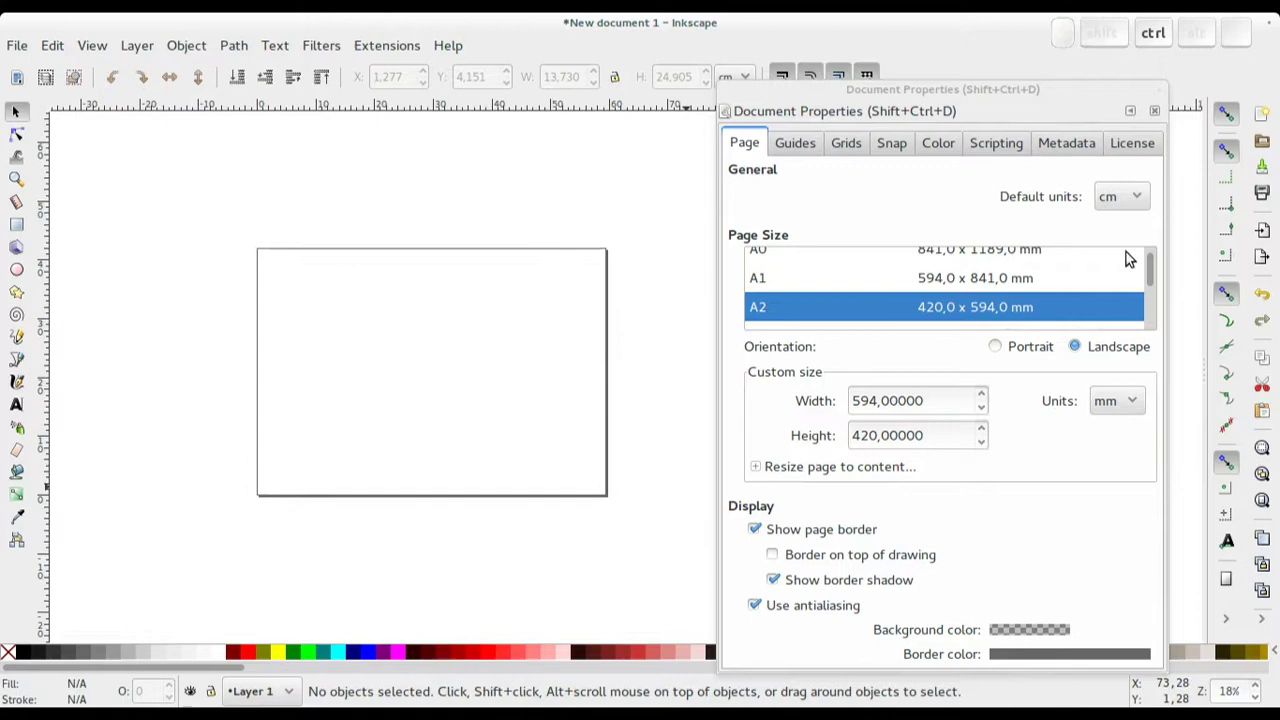
pyautogui.click(1146, 198)
pyautogui.moveTo(1146, 198); pyautogui.dragTo(1112, 202)
# Set the page width to 420 mm, making the page a 420 × 420 mm square.
pyautogui.click(976, 207)
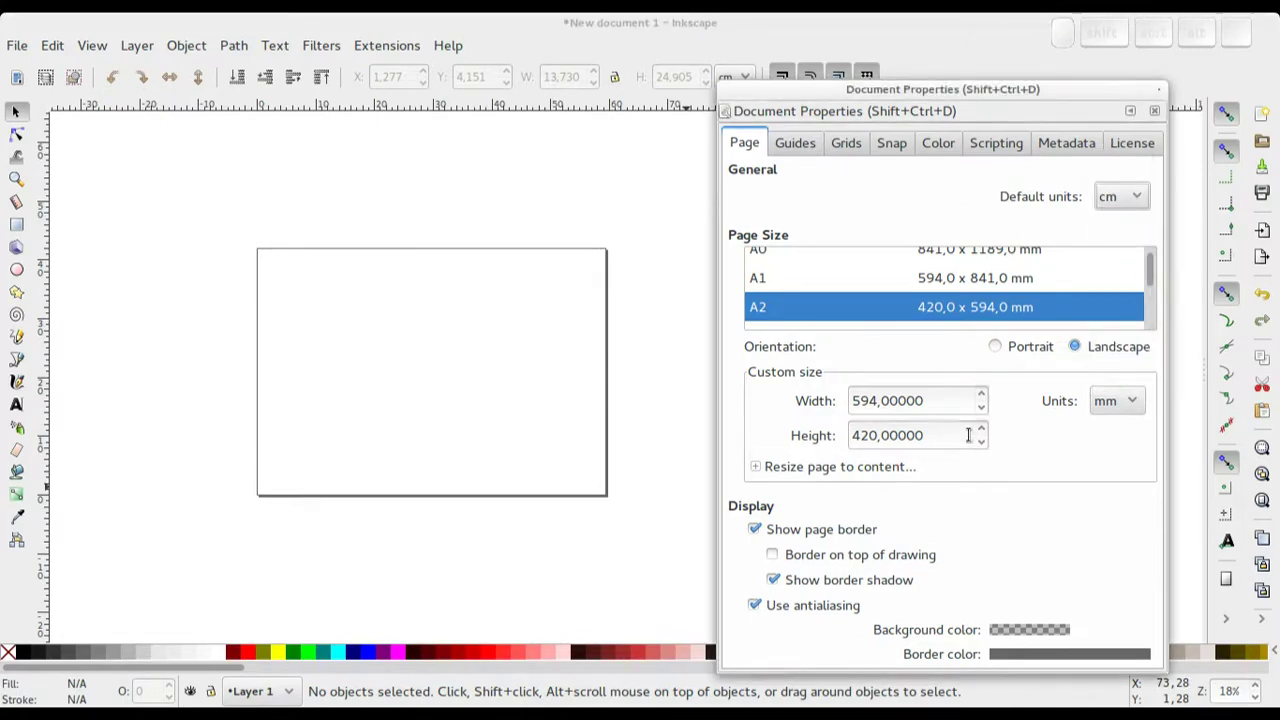
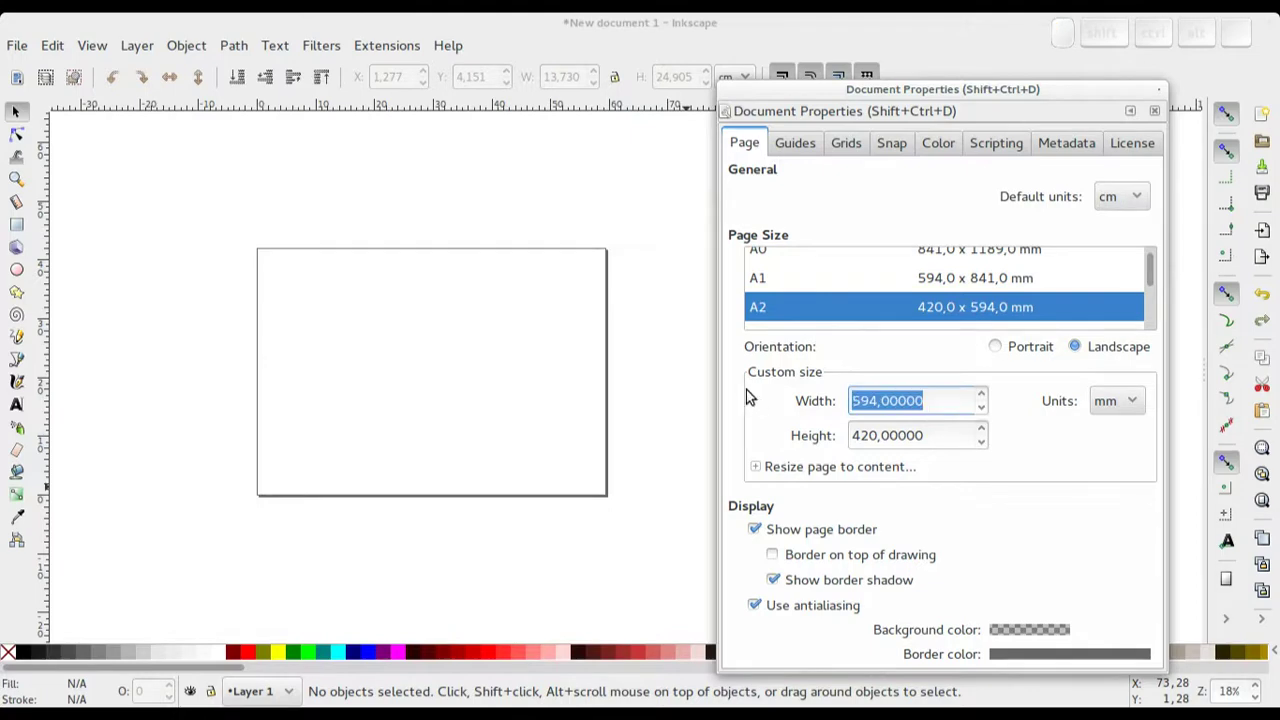
pyautogui.press('Left')
pyautogui.press('Down')
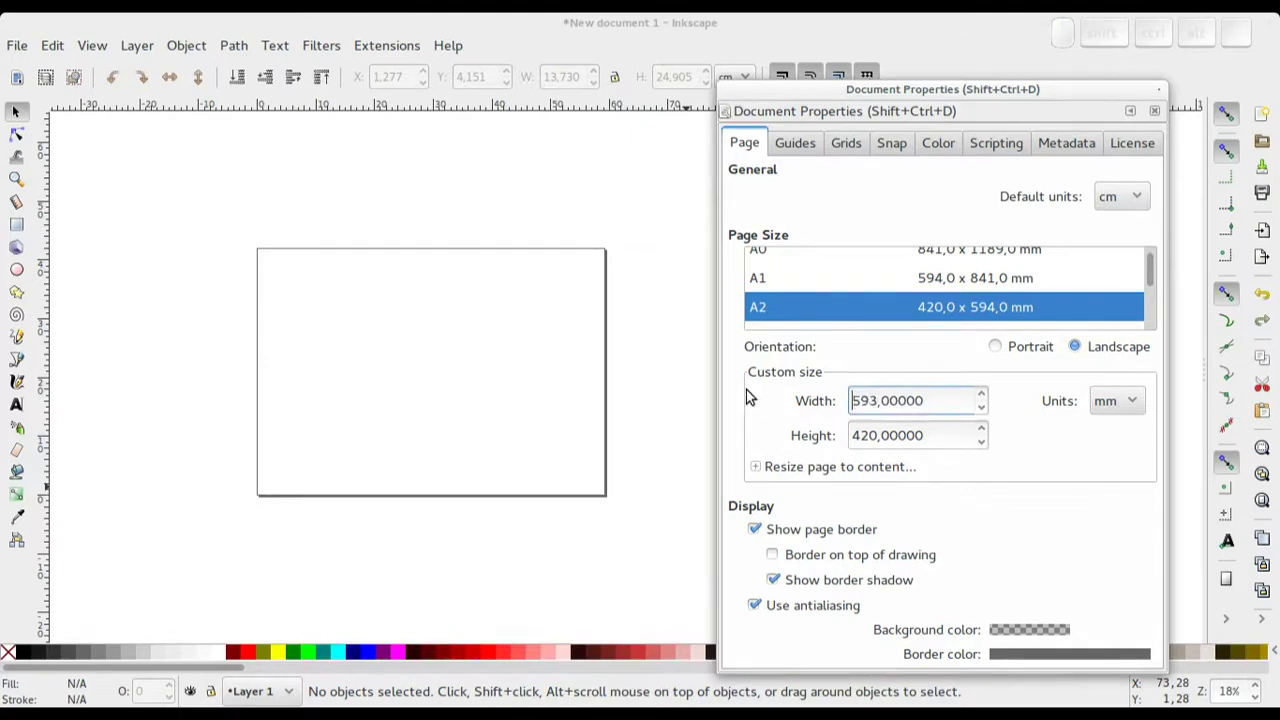
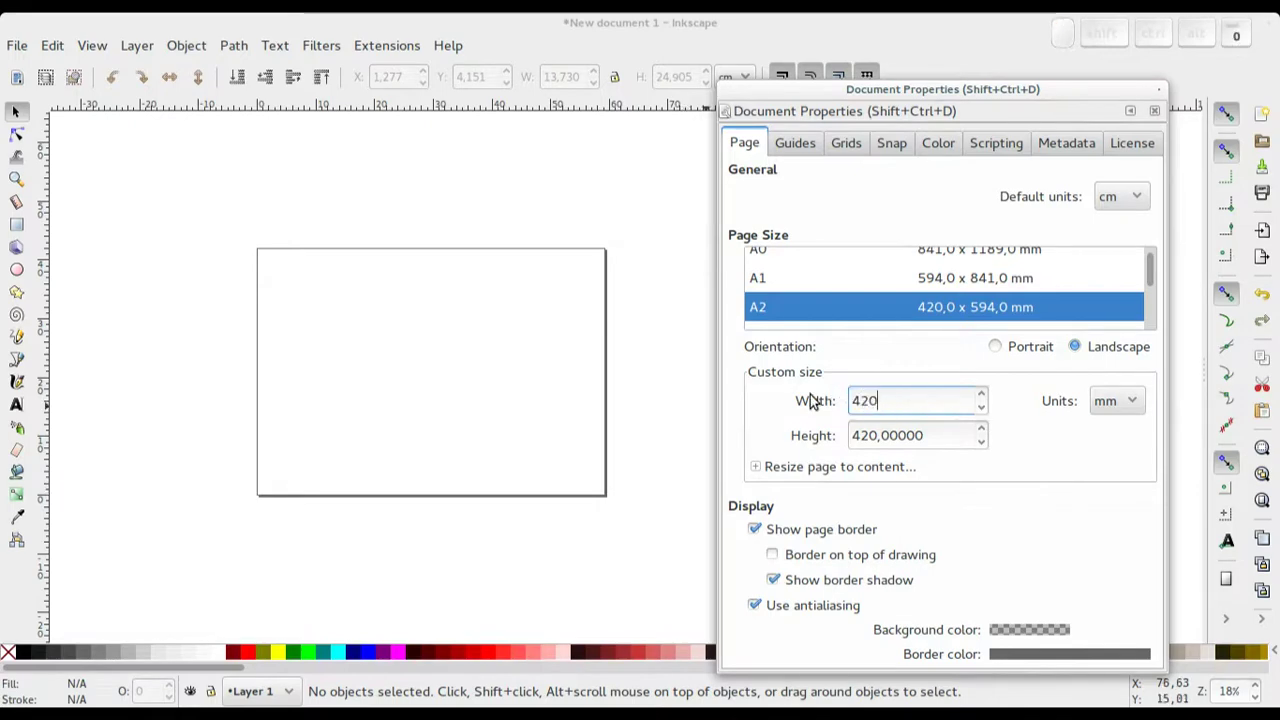
pyautogui.press('Return')
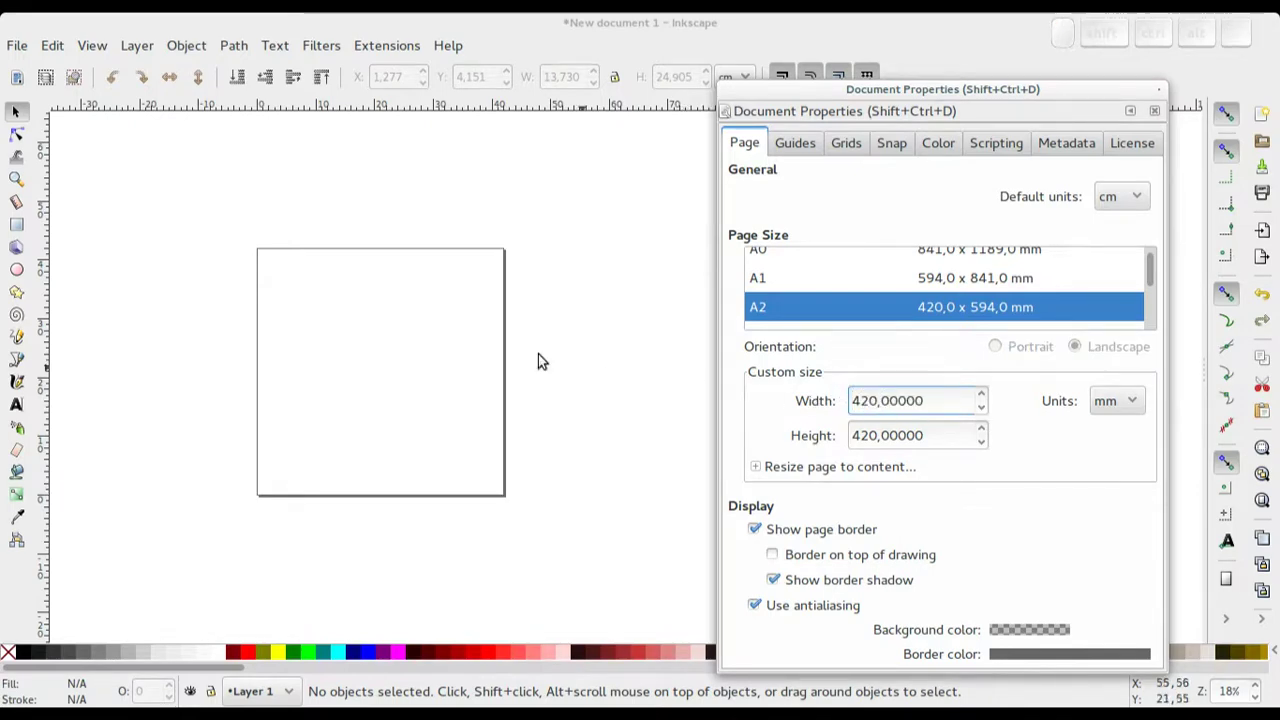
# View the Guides, Snap and License pages of Document Properties, then close the window.
pyautogui.click(518, 344)
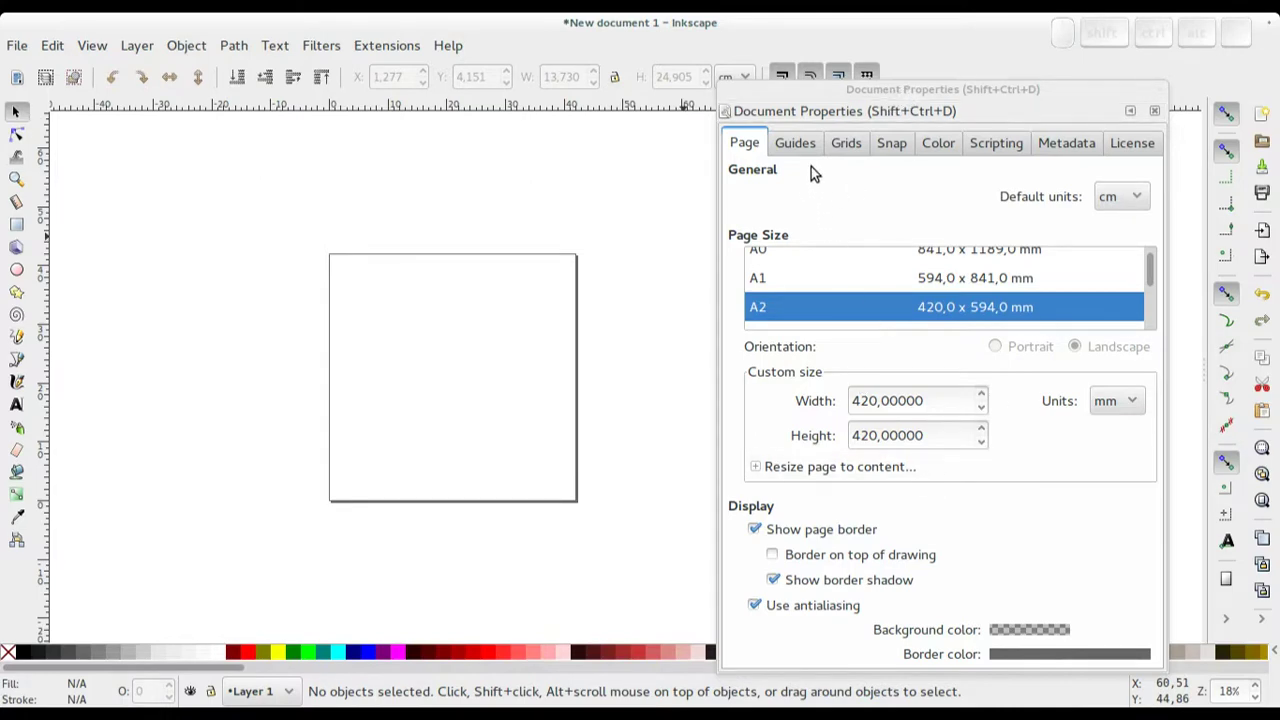
pyautogui.click(807, 148)
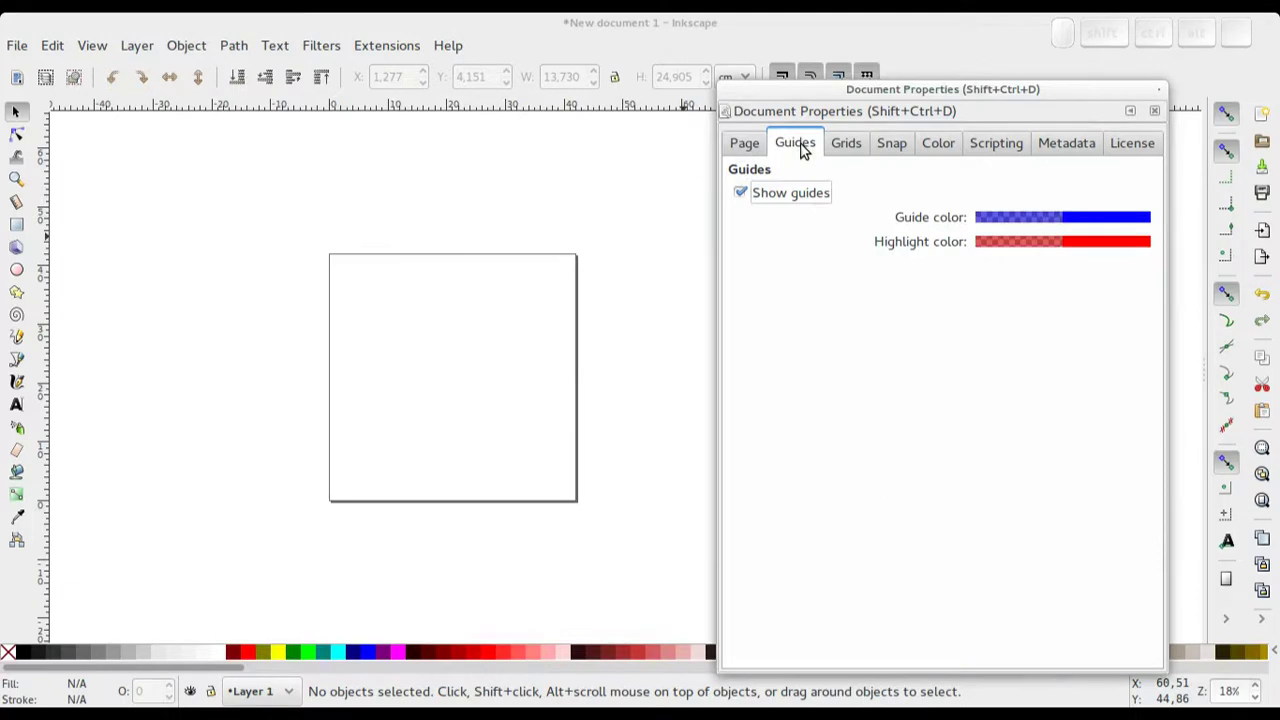
pyautogui.click(856, 151)
pyautogui.click(905, 151)
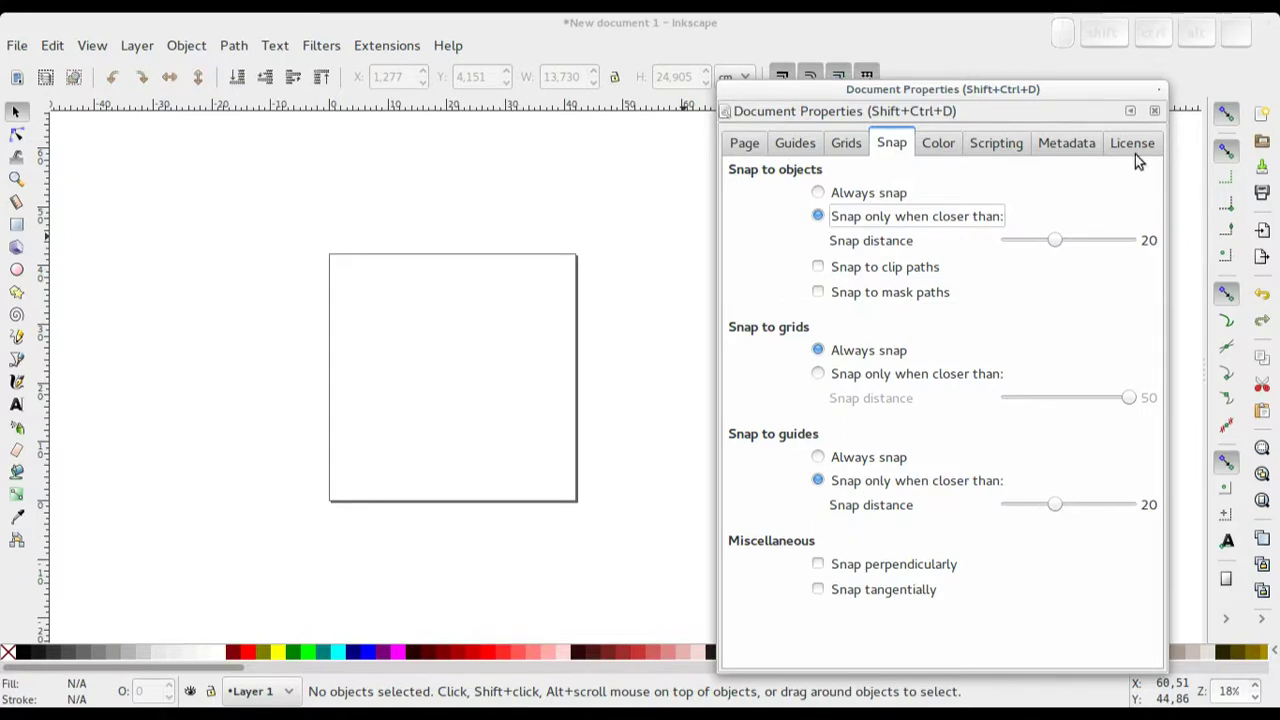
pyautogui.click(1139, 150)
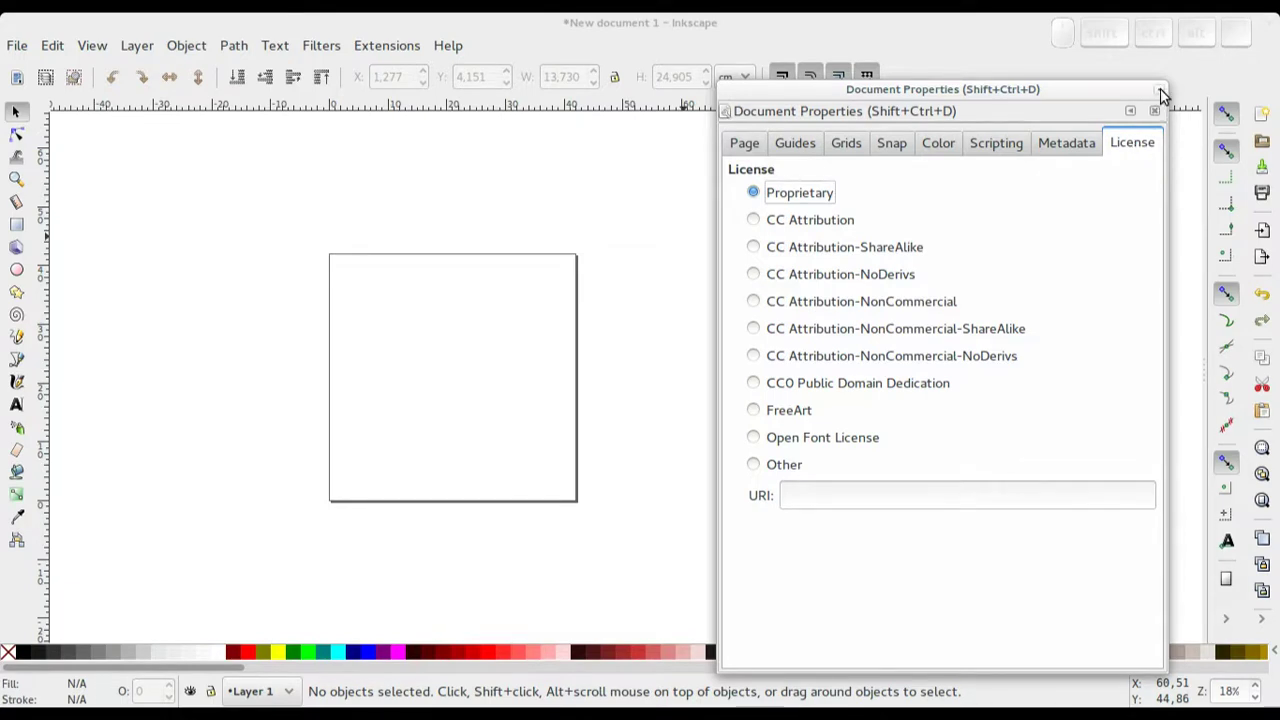
pyautogui.click(1166, 94)
pyautogui.middleClick(429, 321)
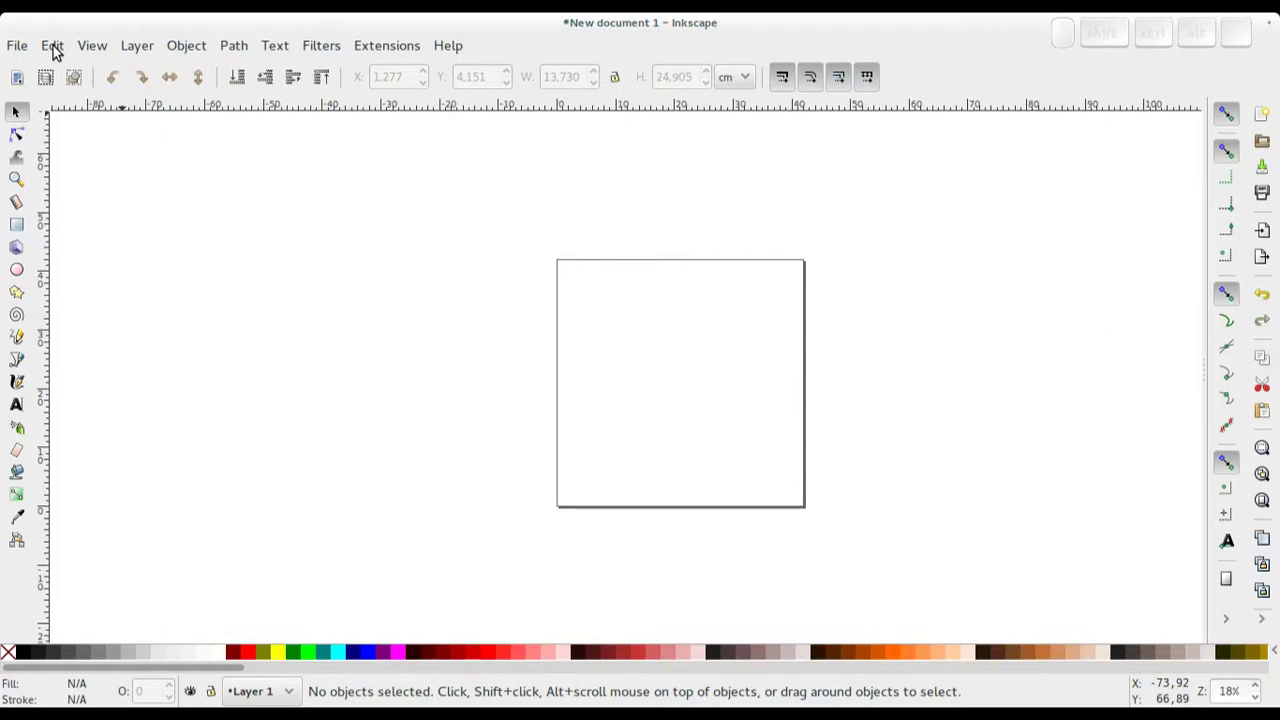
# Bring up Edit > Preferences and browse down through the top preference categories.
pyautogui.click(60, 47)
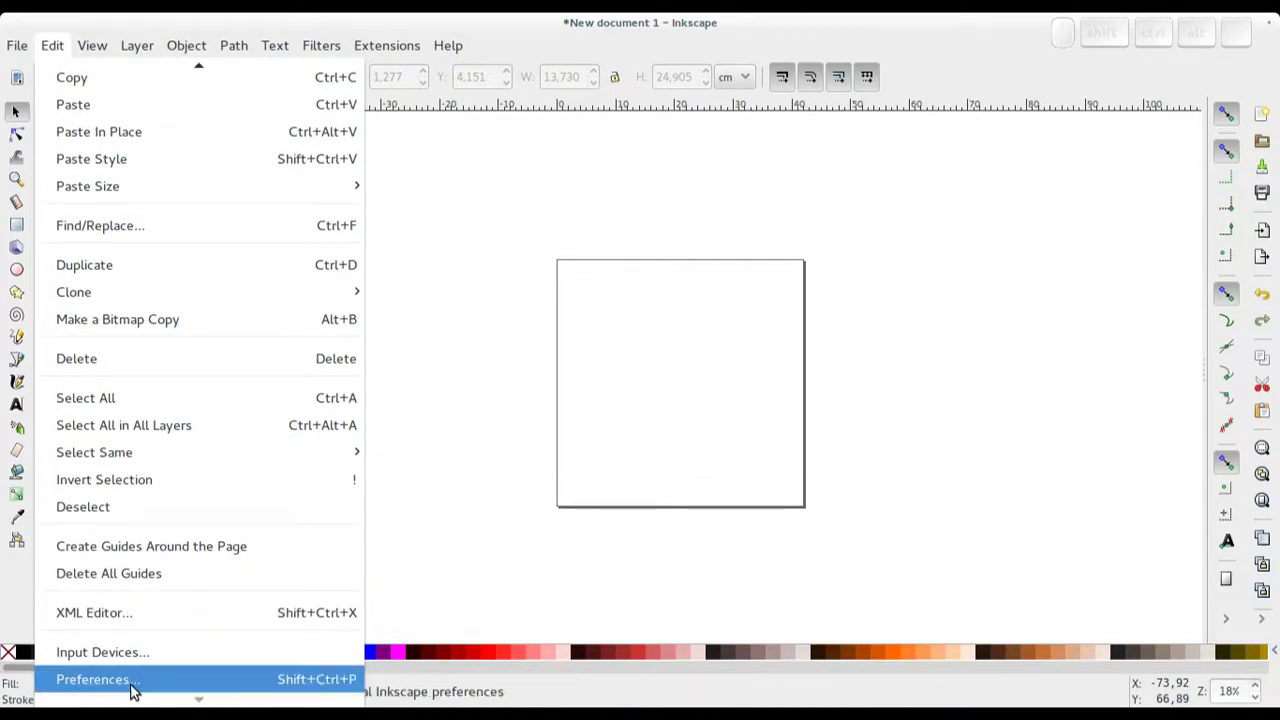
pyautogui.click(137, 689)
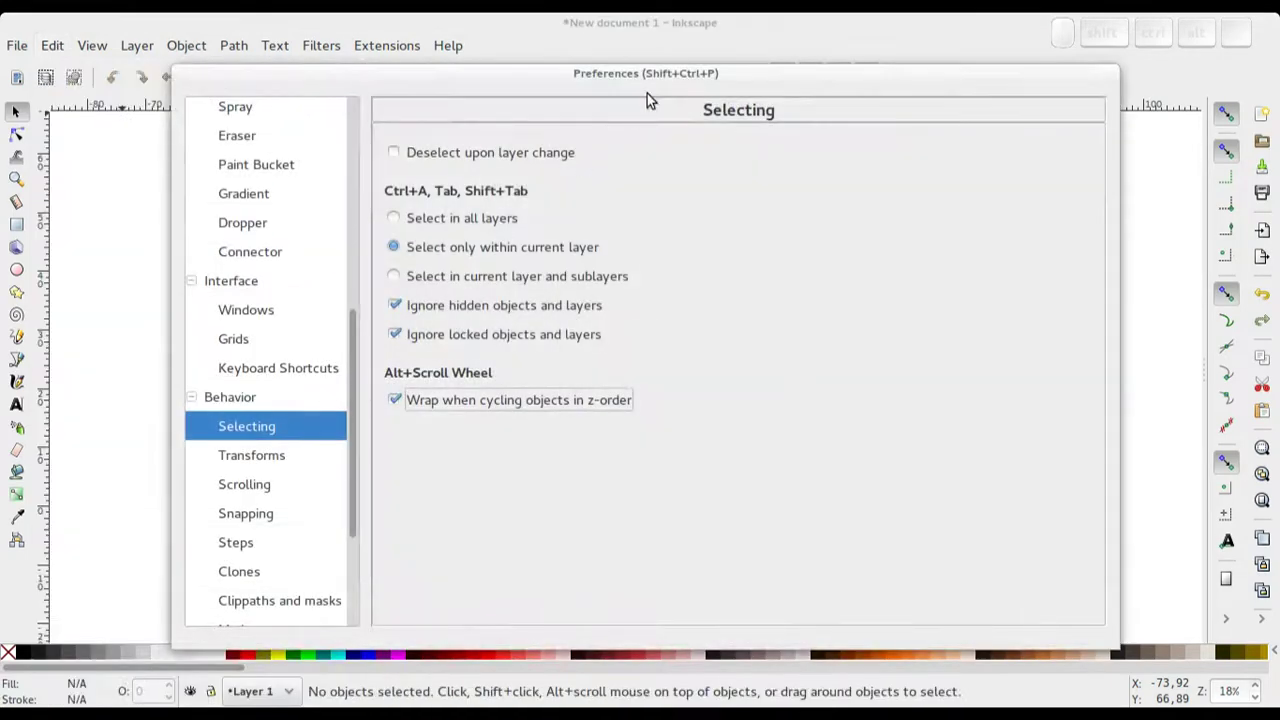
pyautogui.scroll(3)
pyautogui.click(232, 117)
pyautogui.scroll(3)
pyautogui.click(245, 145)
pyautogui.click(245, 177)
pyautogui.click(243, 208)
pyautogui.click(239, 228)
pyautogui.click(245, 261)
# View the Shapes tool preferences and its individual shape pages down to the Star tool.
pyautogui.click(248, 293)
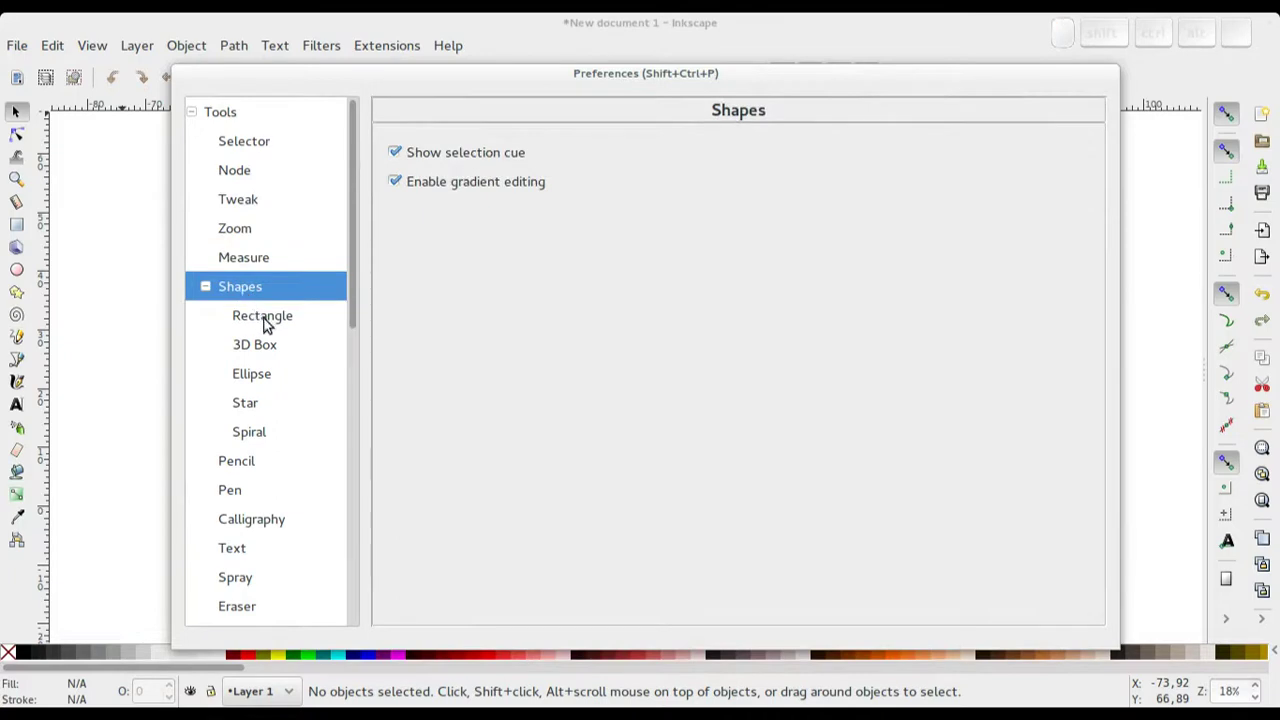
pyautogui.click(271, 320)
pyautogui.click(260, 341)
pyautogui.click(252, 382)
pyautogui.click(253, 402)
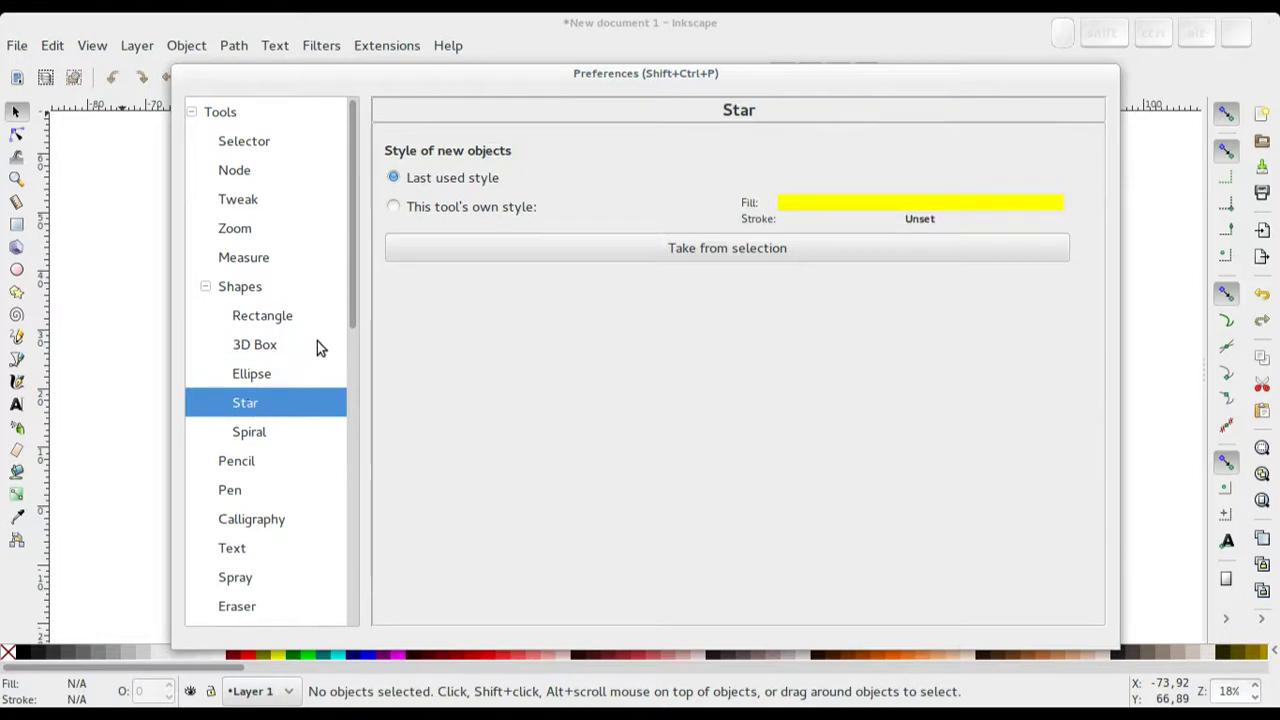
pyautogui.moveTo(360, 257); pyautogui.dragTo(299, 301)
# View the Calligraphy tool preferences, then select the Interface settings page.
pyautogui.click(249, 290)
pyautogui.click(244, 339)
pyautogui.moveTo(358, 334); pyautogui.dragTo(347, 430)
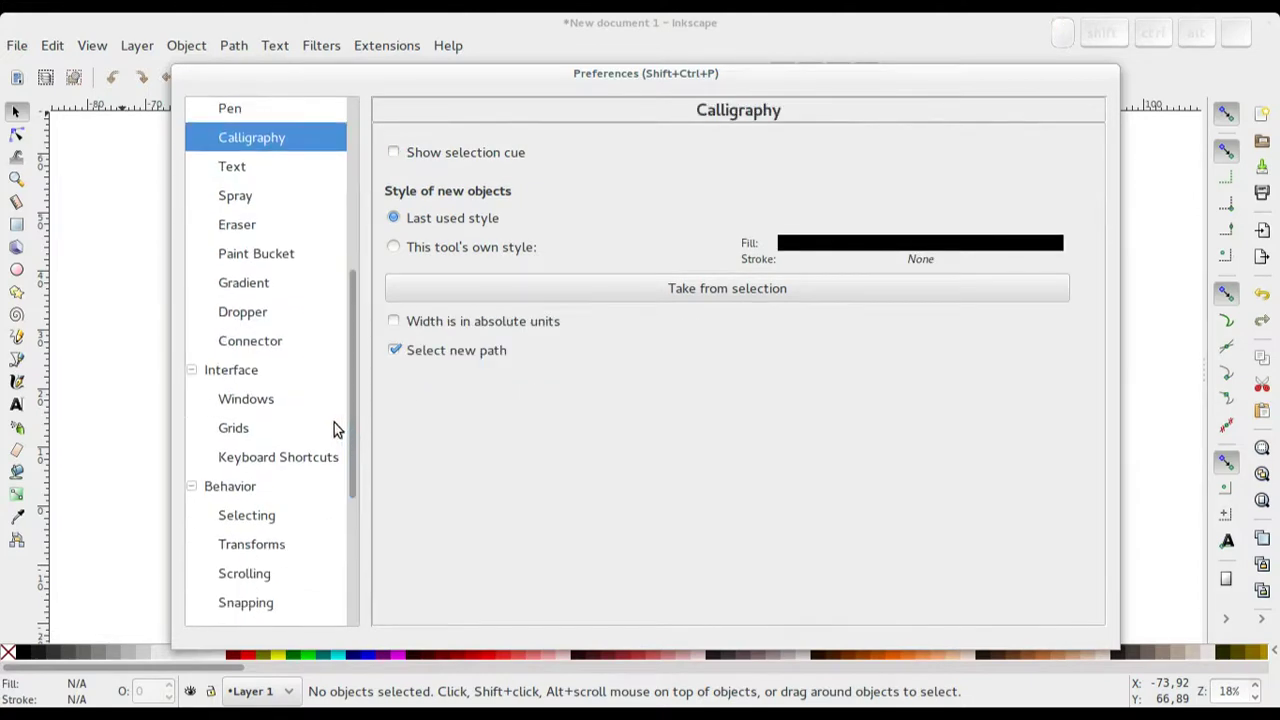
pyautogui.click(238, 366)
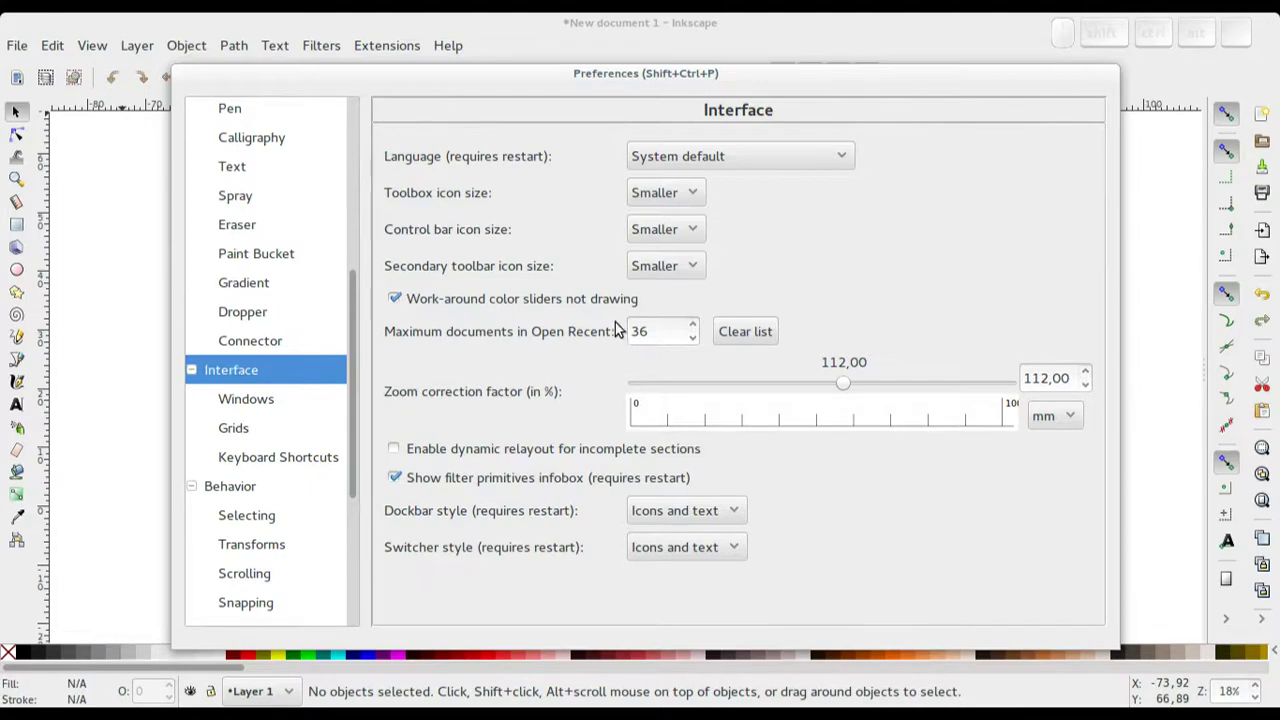
# Browse the interface Language choices without changing, then view the Keyboard Shortcuts page and its search.
pyautogui.click(844, 150)
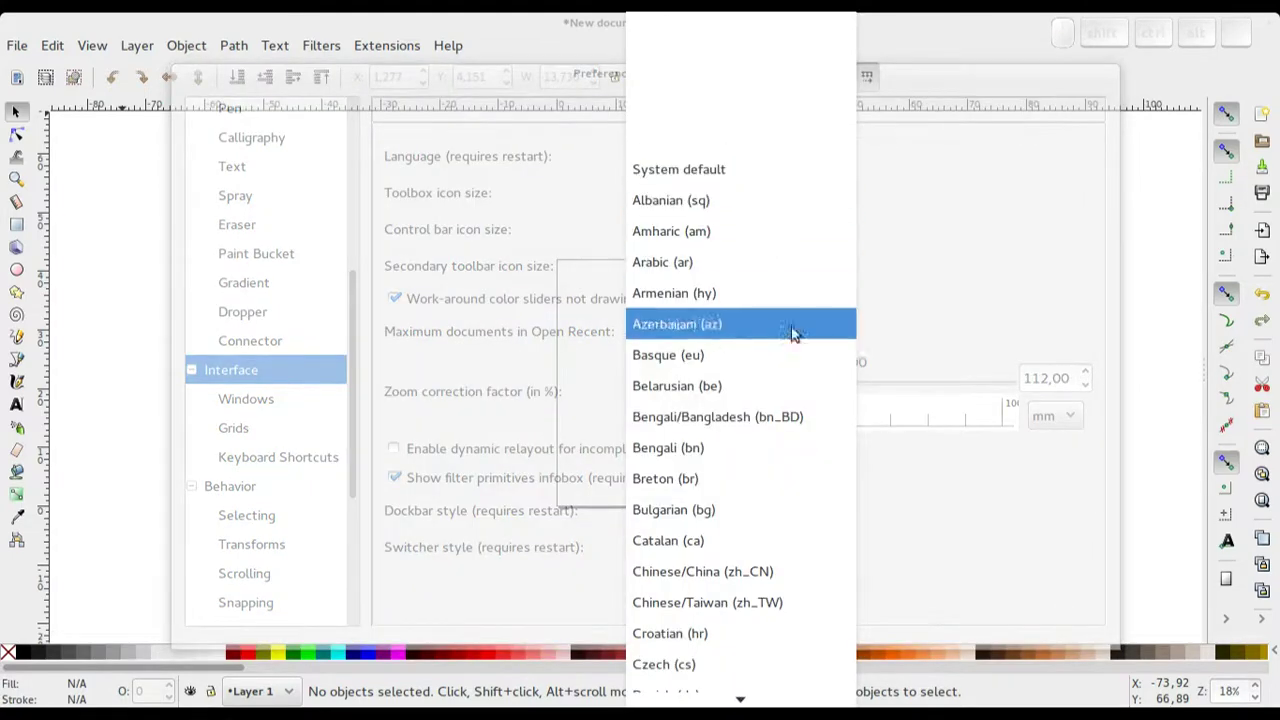
pyautogui.click(996, 223)
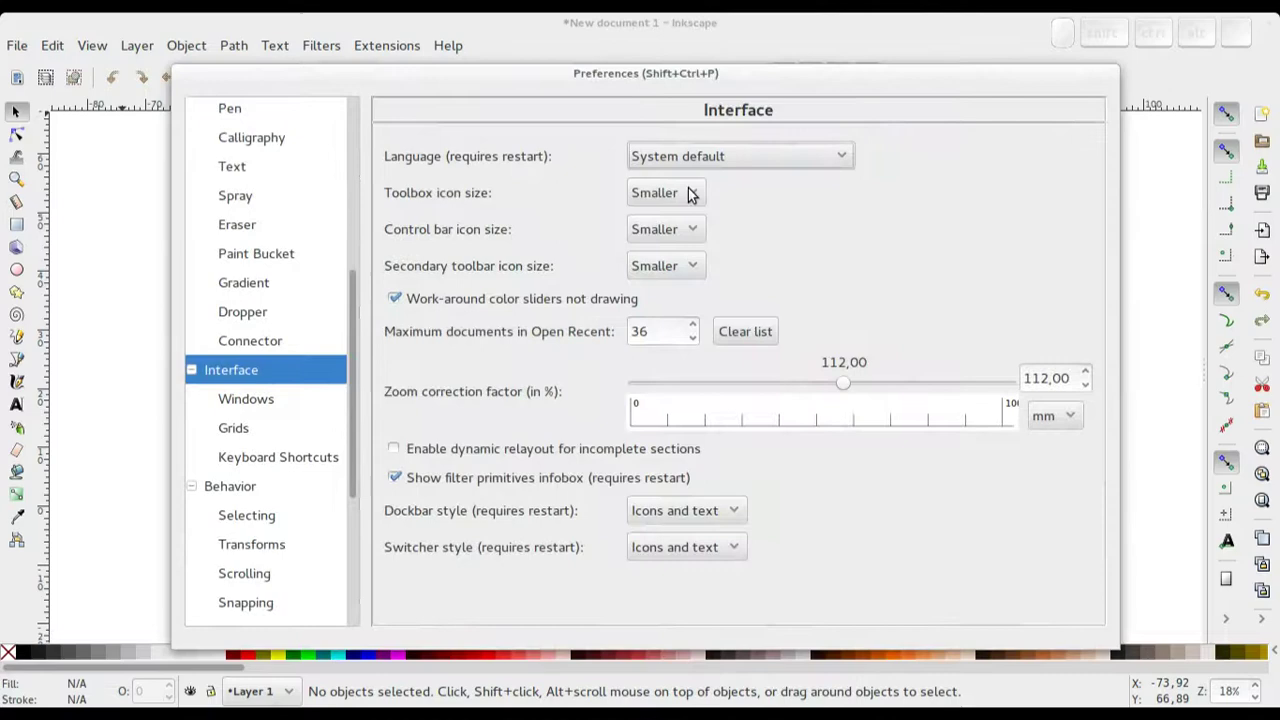
pyautogui.click(686, 192)
pyautogui.click(945, 218)
pyautogui.click(271, 454)
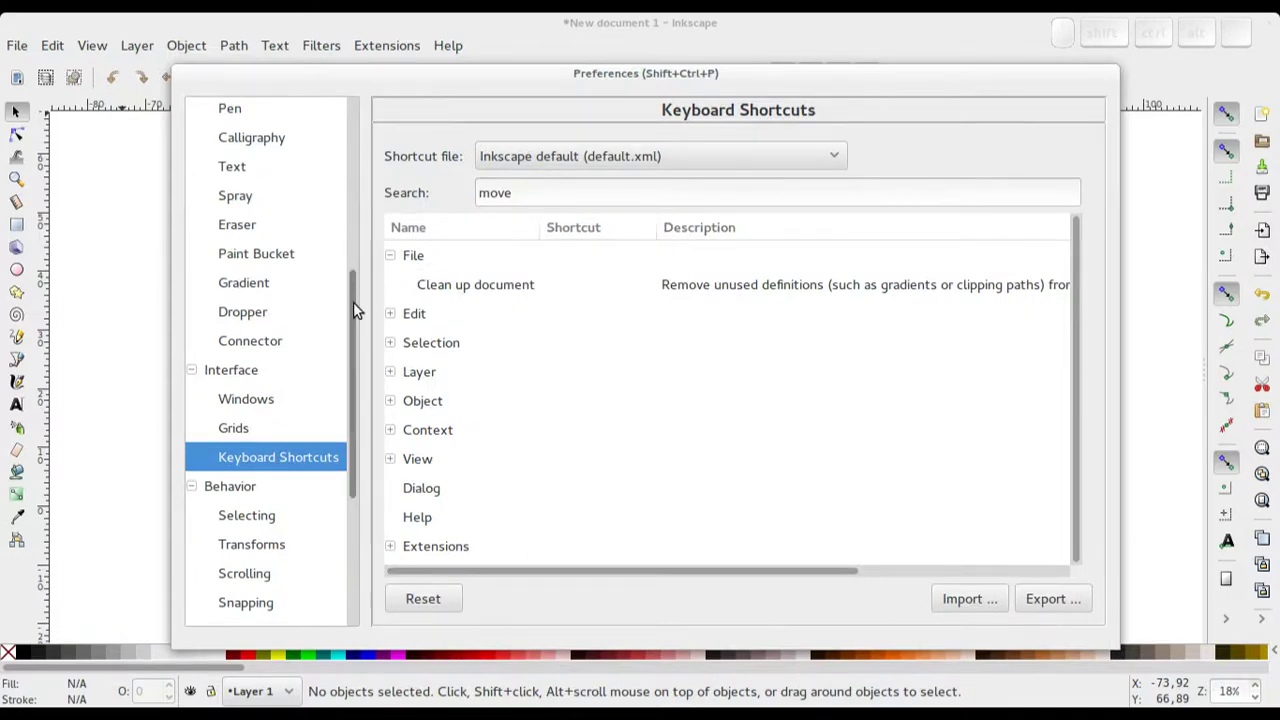
pyautogui.moveTo(361, 305); pyautogui.dragTo(408, 318)
# View the Scrolling and Snapping preference pages.
pyautogui.click(259, 316)
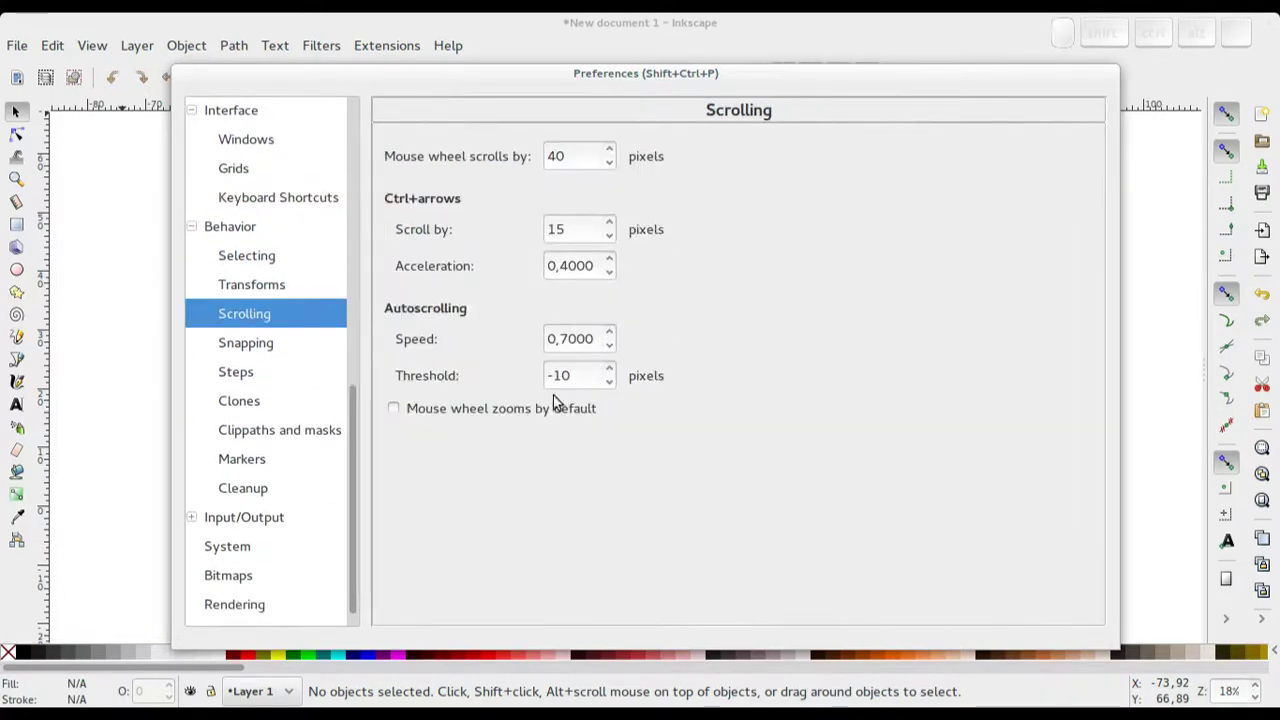
pyautogui.click(255, 351)
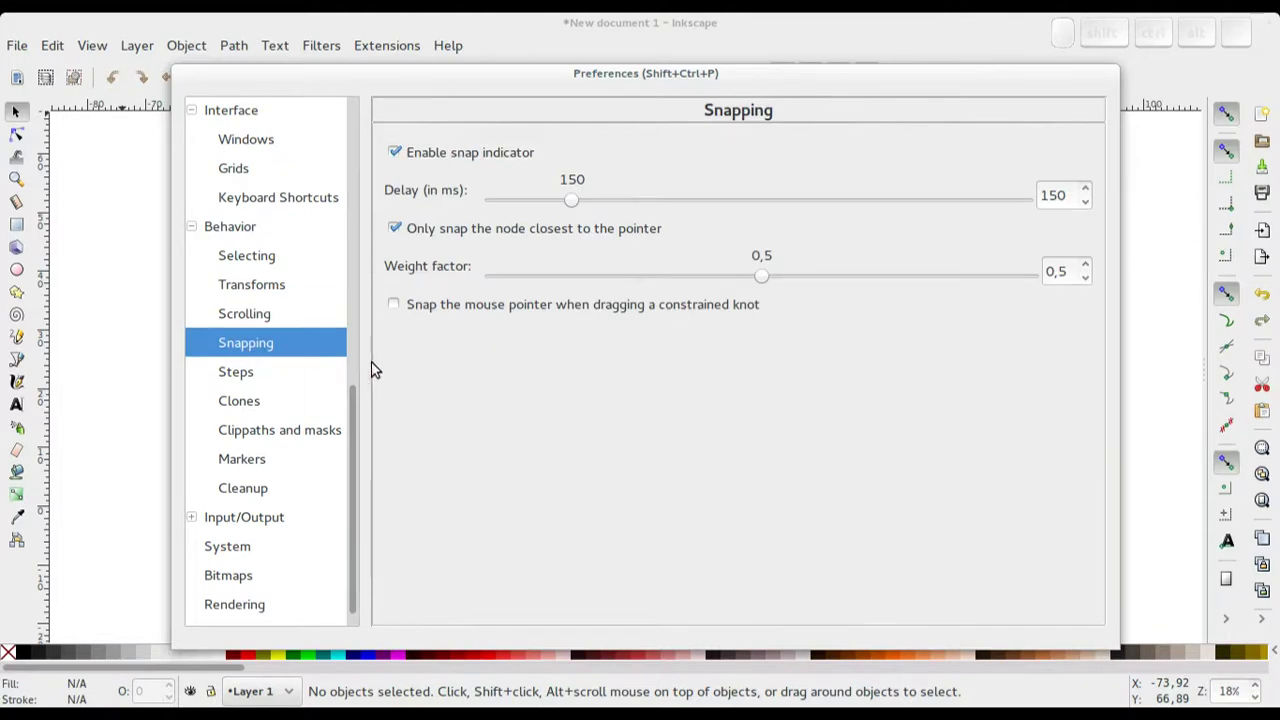
pyautogui.moveTo(359, 411); pyautogui.dragTo(274, 340)
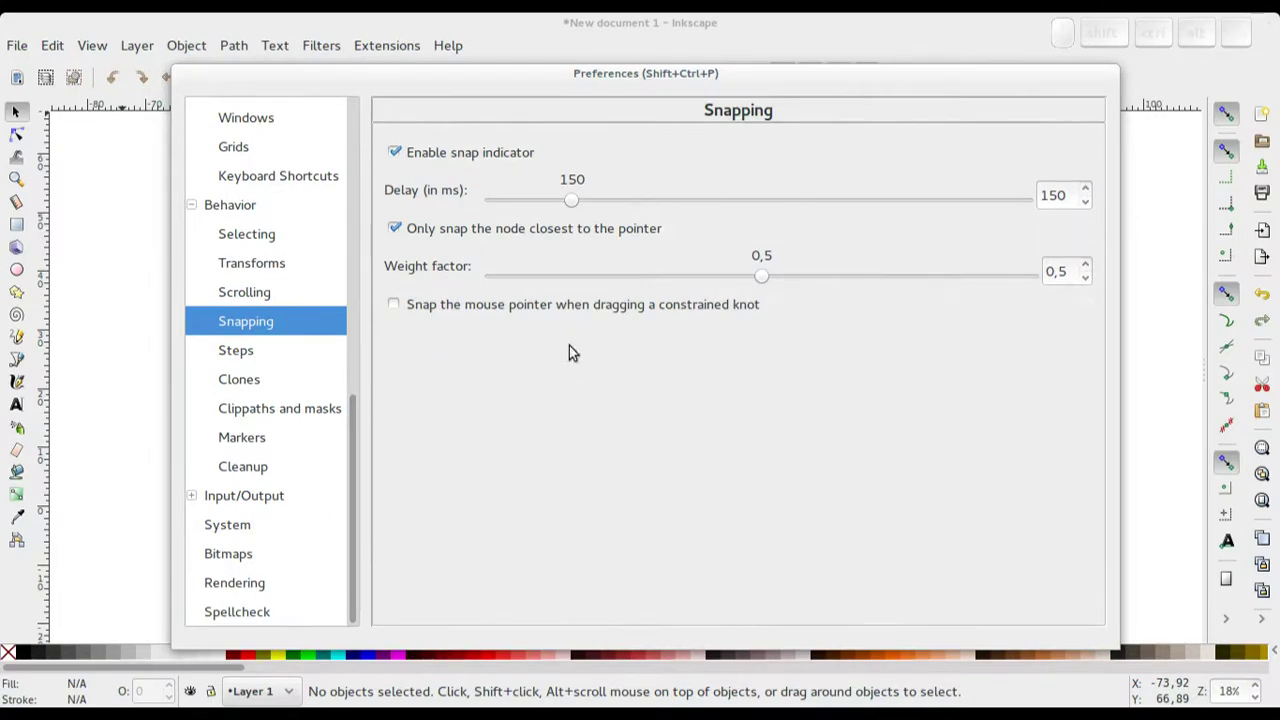
# Step through the remaining behaviour pages down to Spellcheck.
pyautogui.click(261, 504)
pyautogui.click(237, 529)
pyautogui.click(240, 559)
pyautogui.click(247, 587)
pyautogui.click(242, 618)
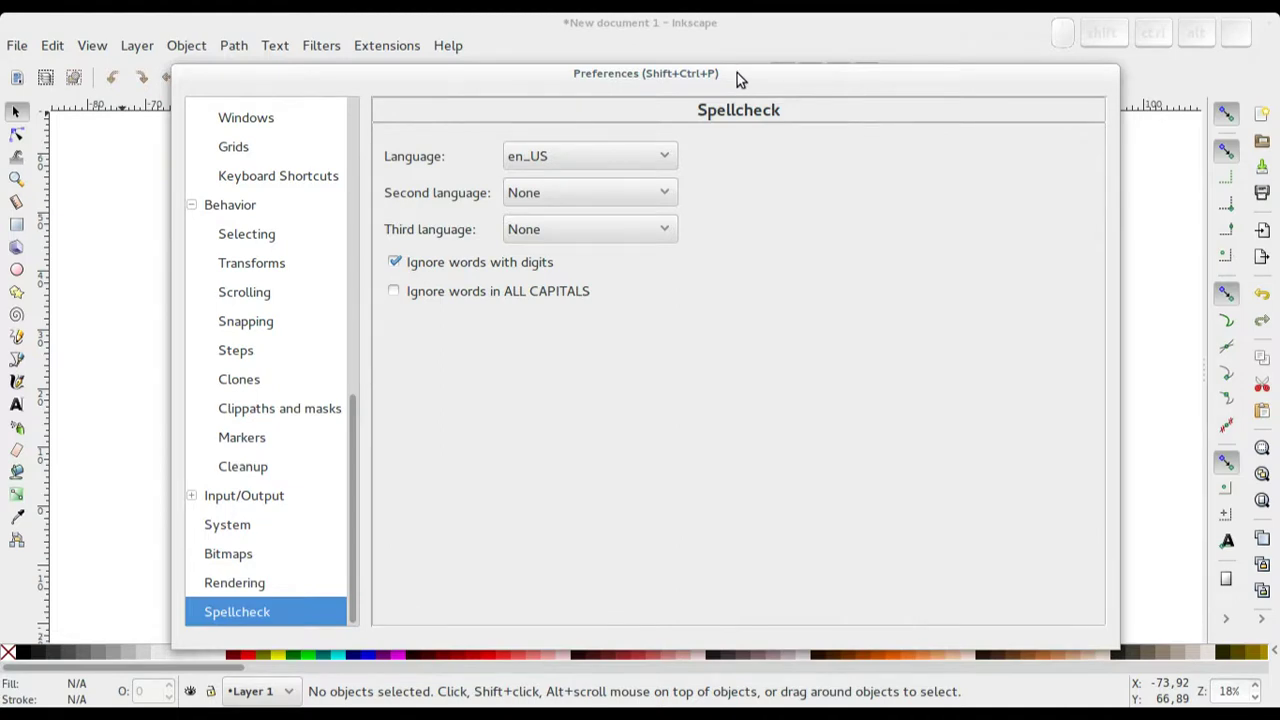
# Close the Preferences window via its title-bar menu, leaving the empty square page.
pyautogui.rightClick(744, 78)
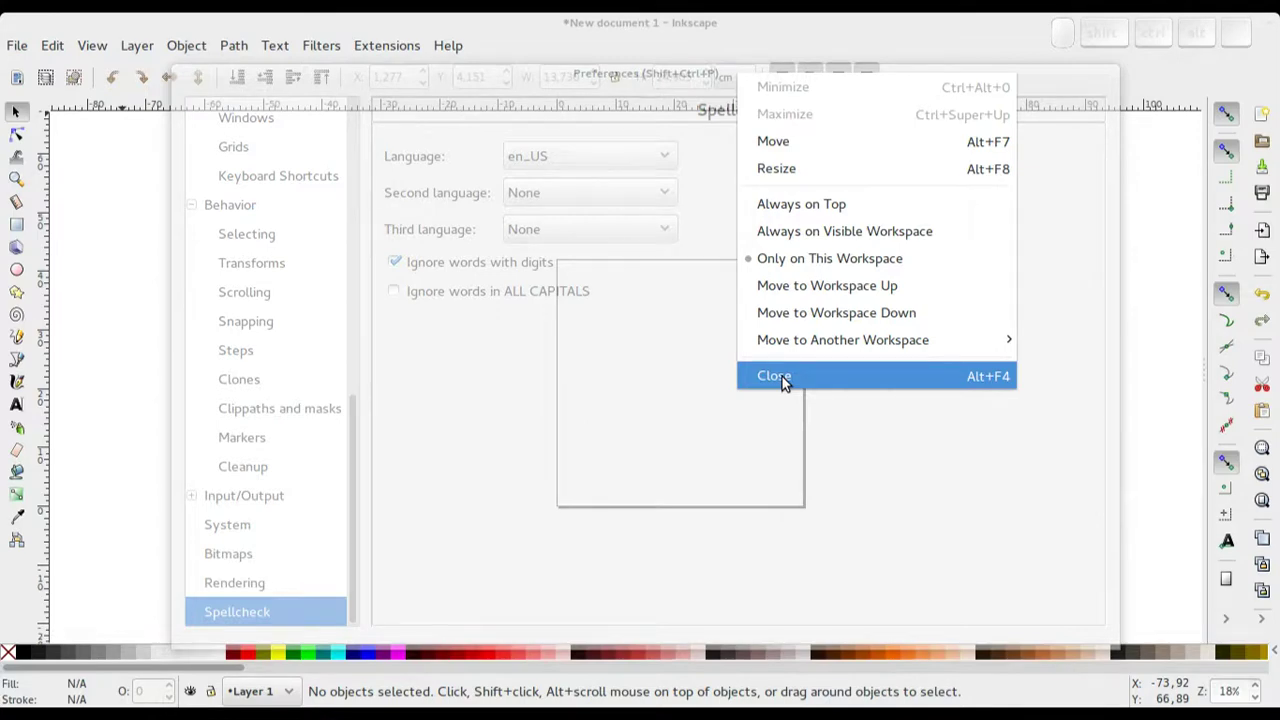
pyautogui.click(789, 378)
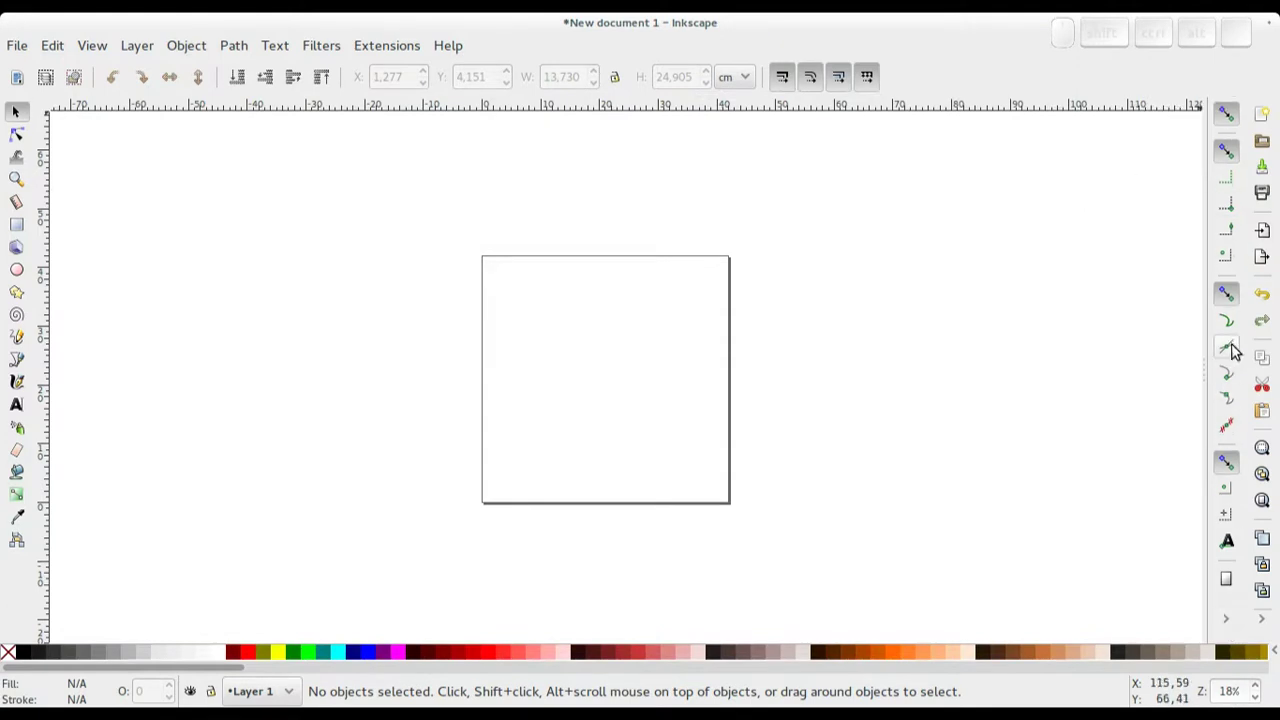
pyautogui.click(1234, 626)
pyautogui.click(1221, 71)
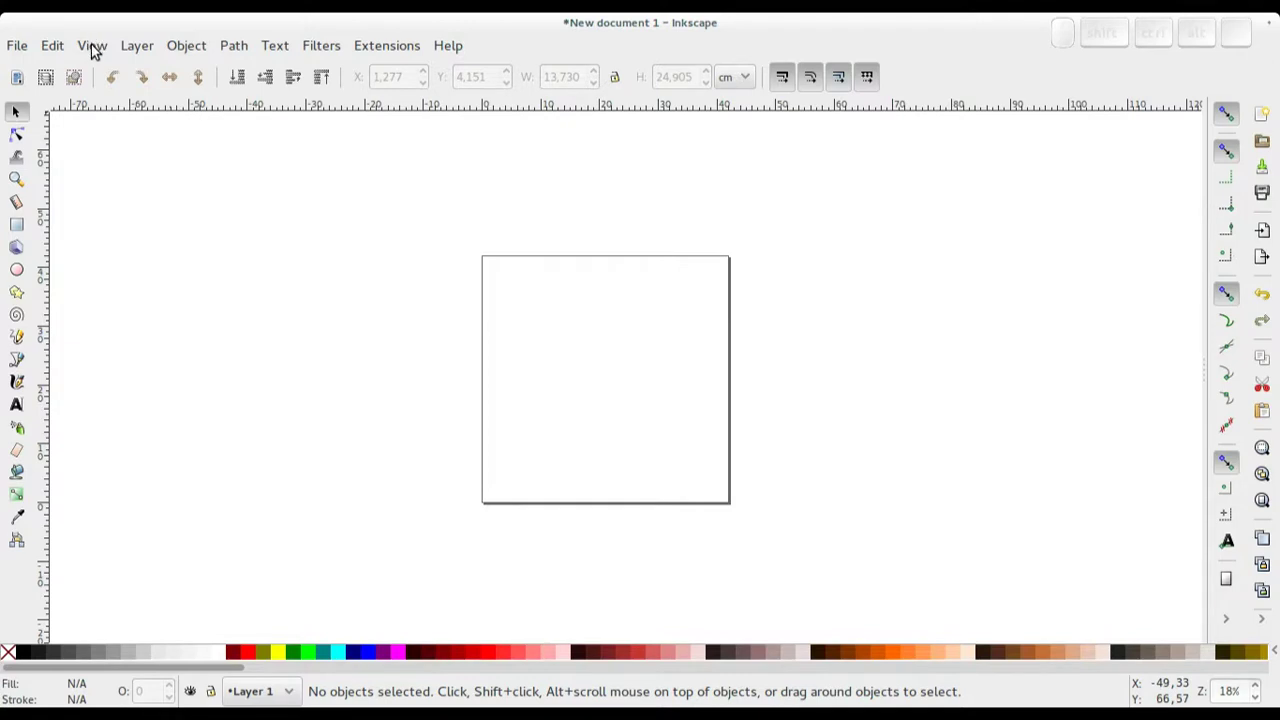
# Switch the window to the Default layout with the commands bar on top.
pyautogui.click(98, 49)
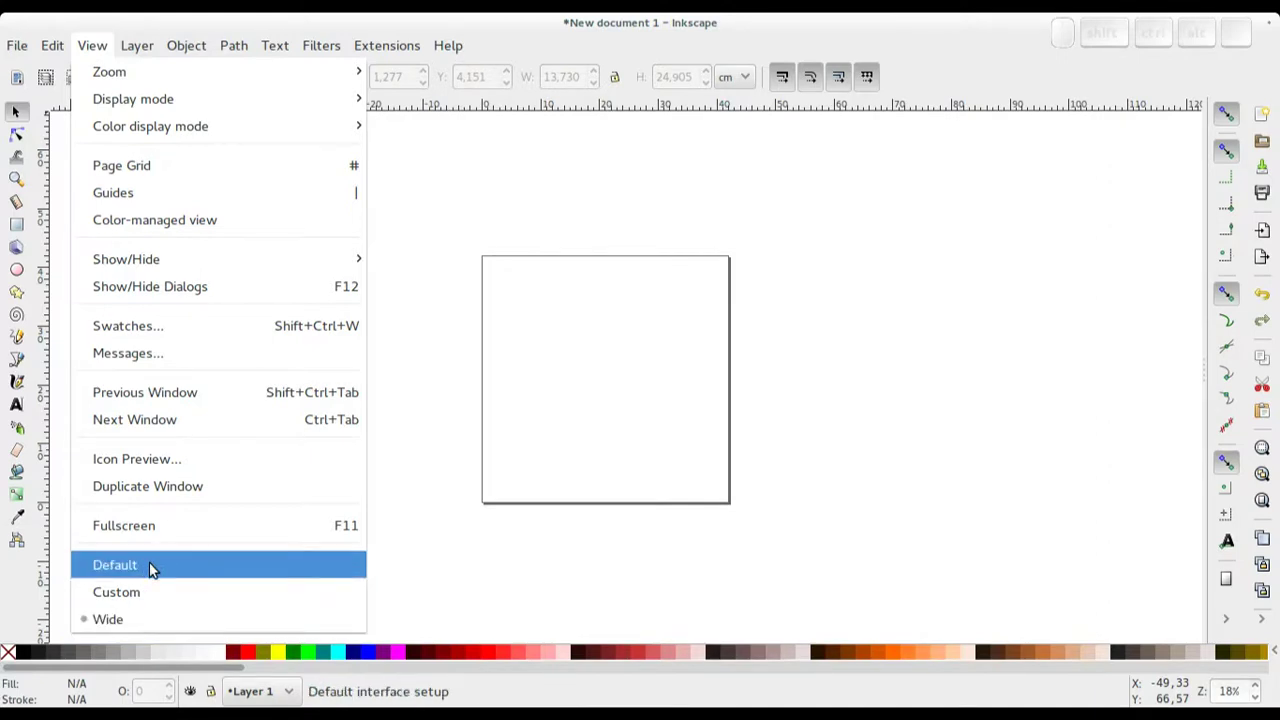
pyautogui.click(156, 568)
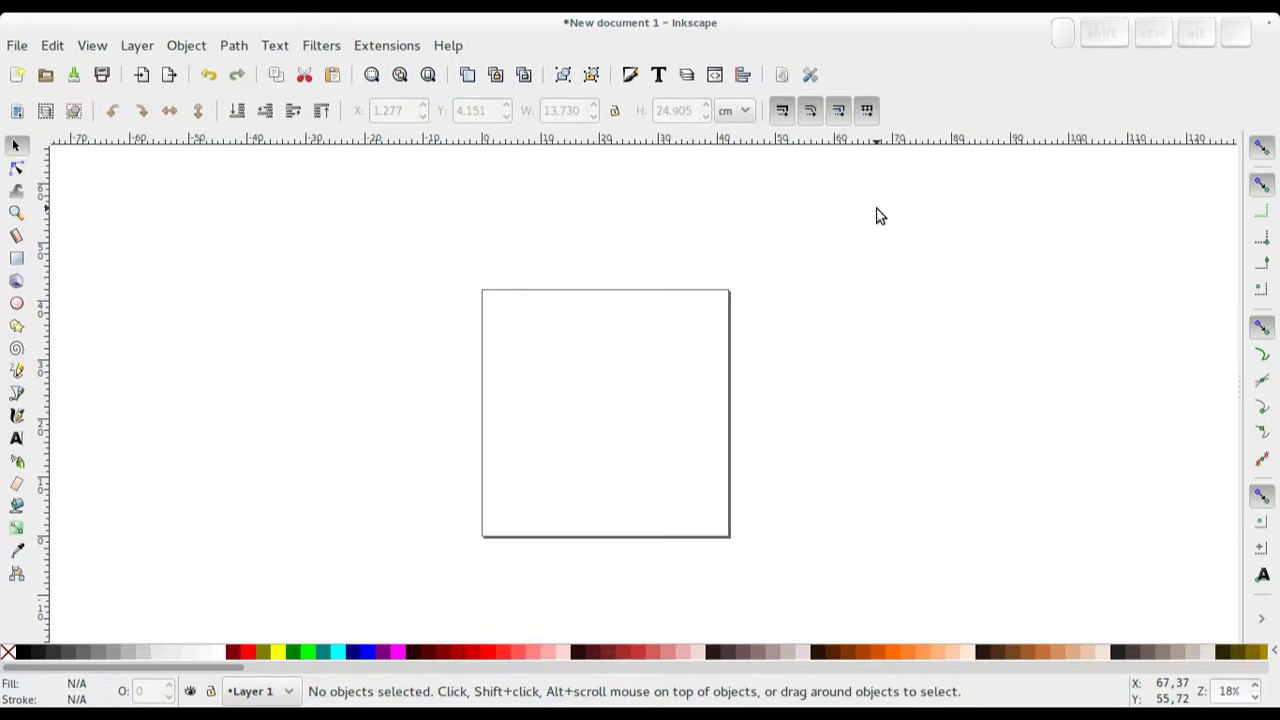
# Turn the canvas scrollbars on and then hide them again via View > Show/Hide.
pyautogui.click(99, 46)
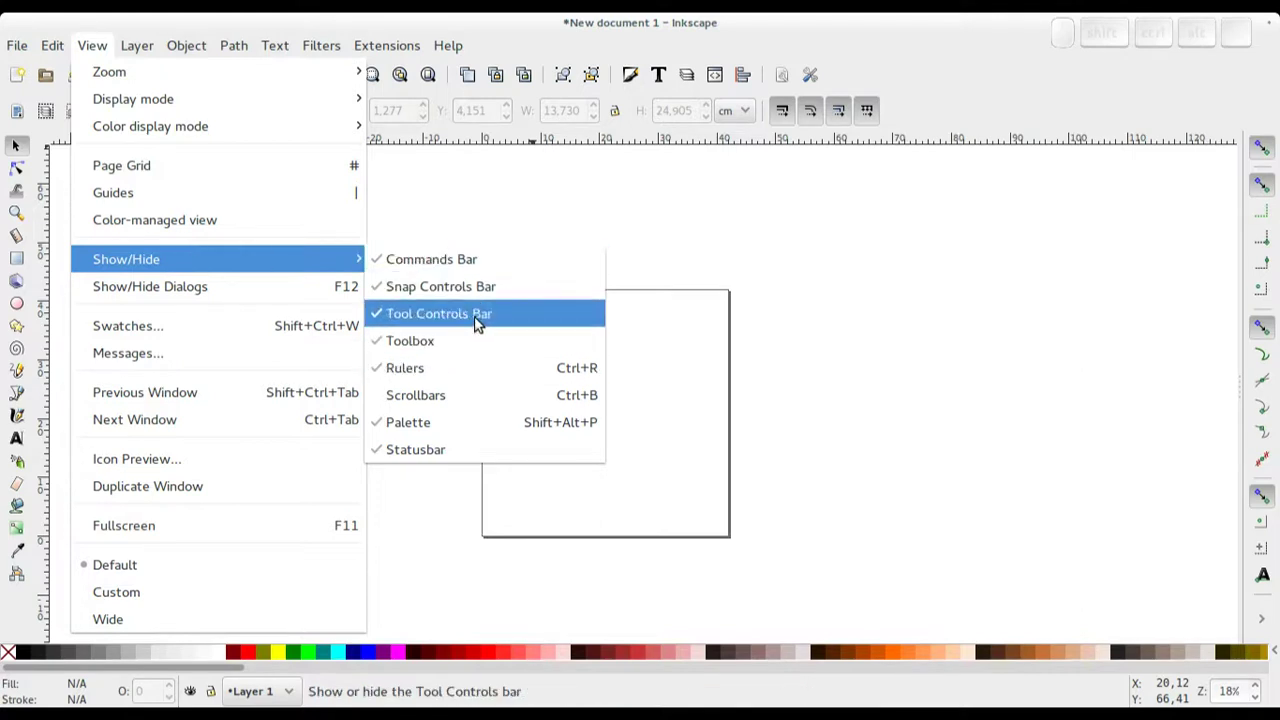
pyautogui.click(472, 402)
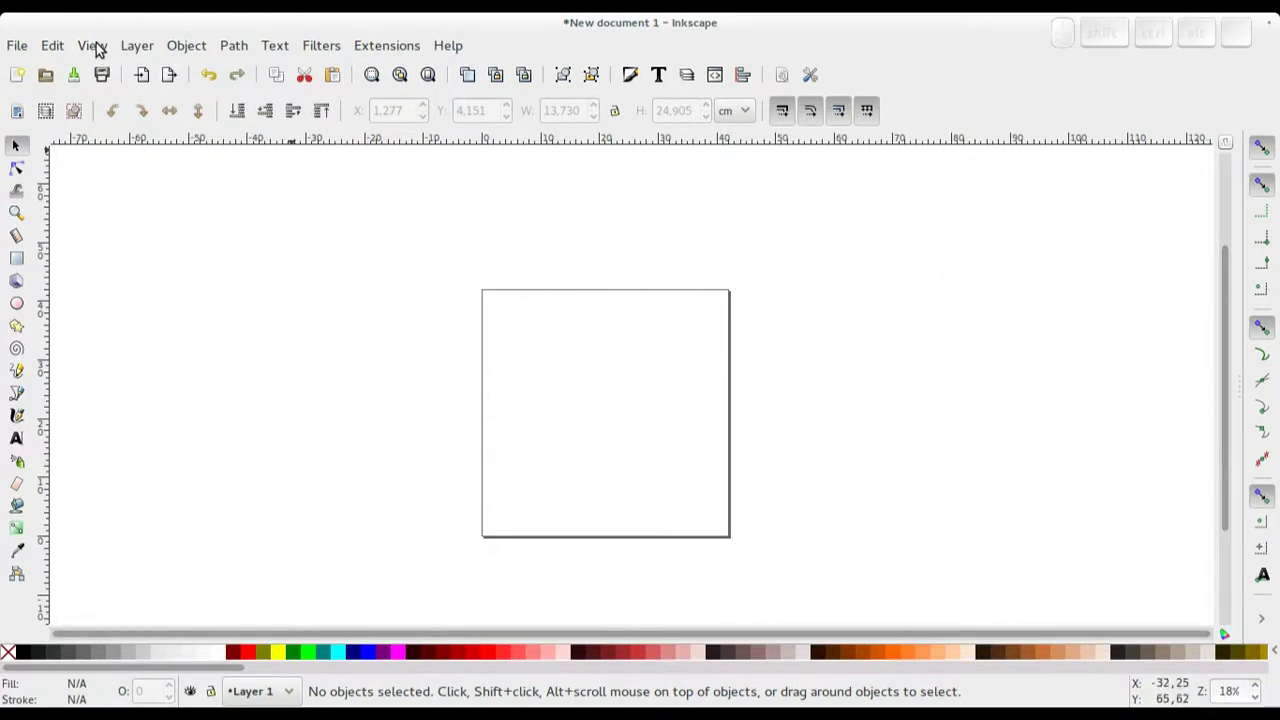
pyautogui.middleClick(98, 43)
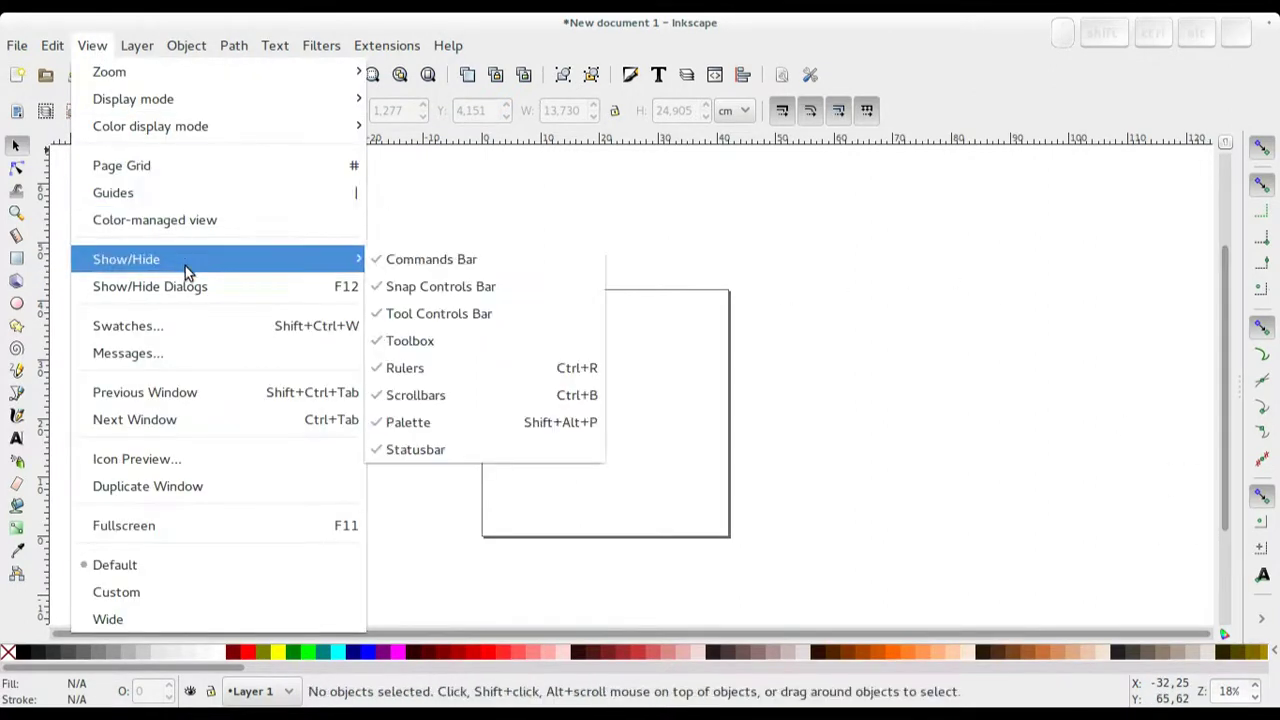
pyautogui.click(469, 399)
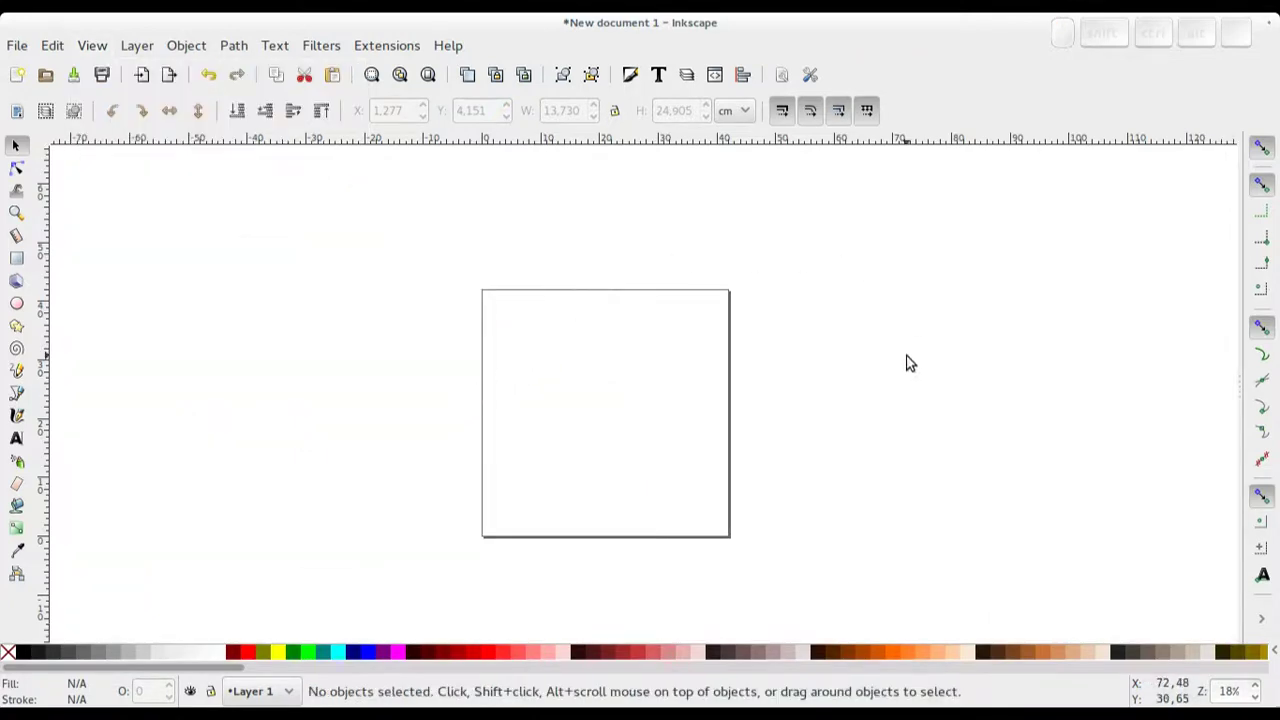